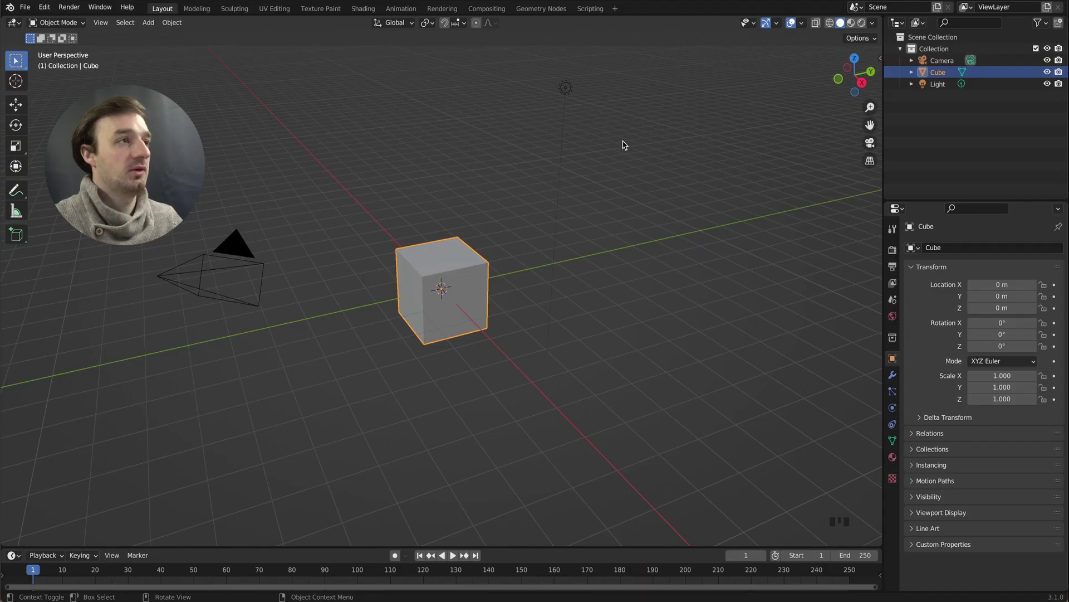
- Delete the default cube, camera and light, then add a 12-vertex circle mesh at the origin
key(a)
key(x)
key(shift+a)
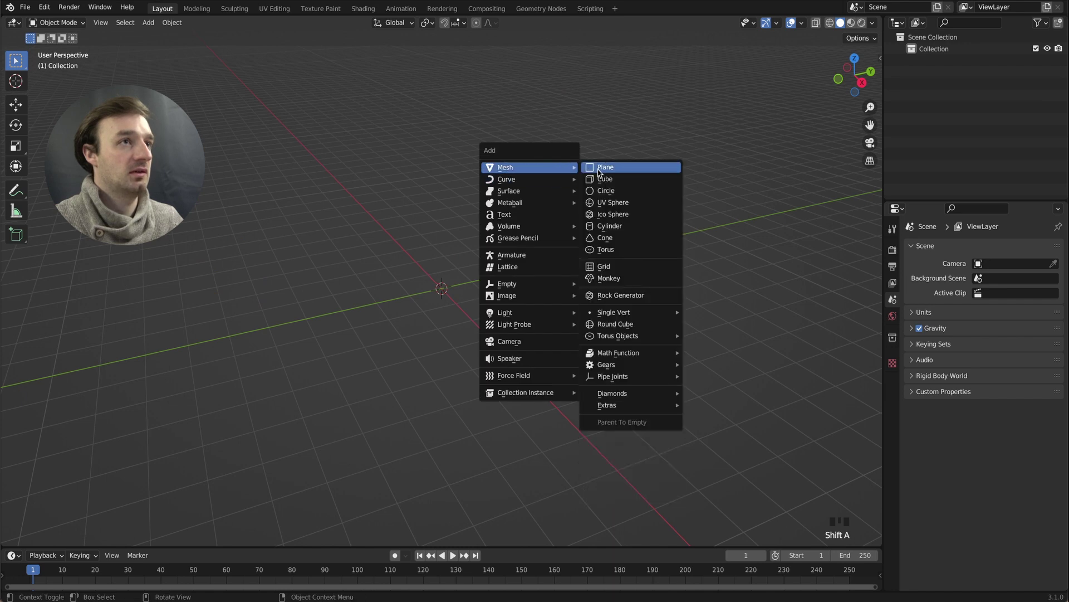
drag(81, 543, 440, 303)
click(459, 301)
- Extrude the circle's edge ring about 1 m up along Z into an open 12-sided tube
key(Tab)
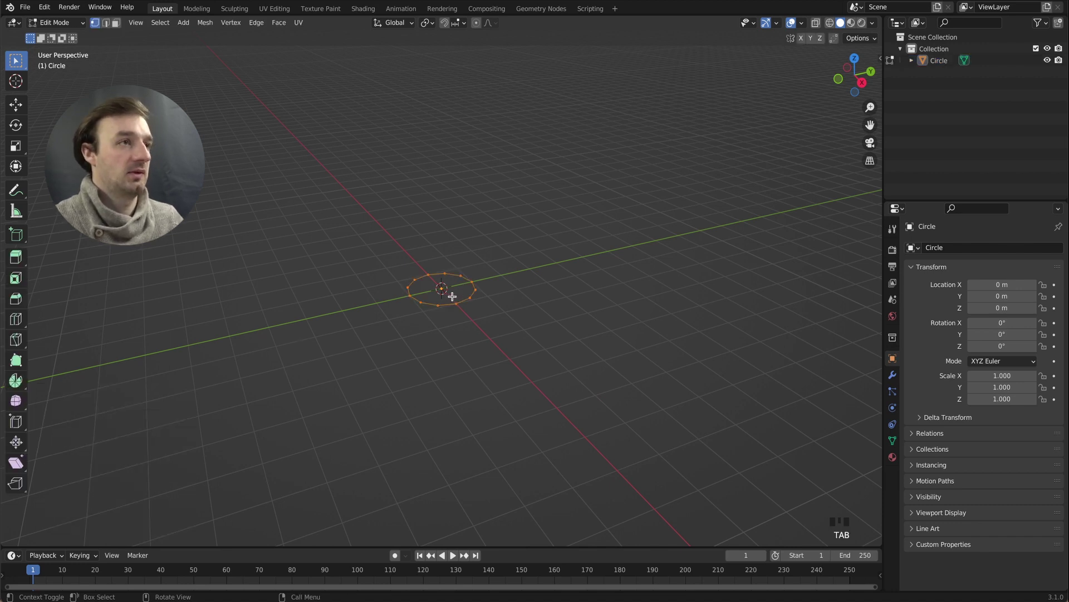
key(e)
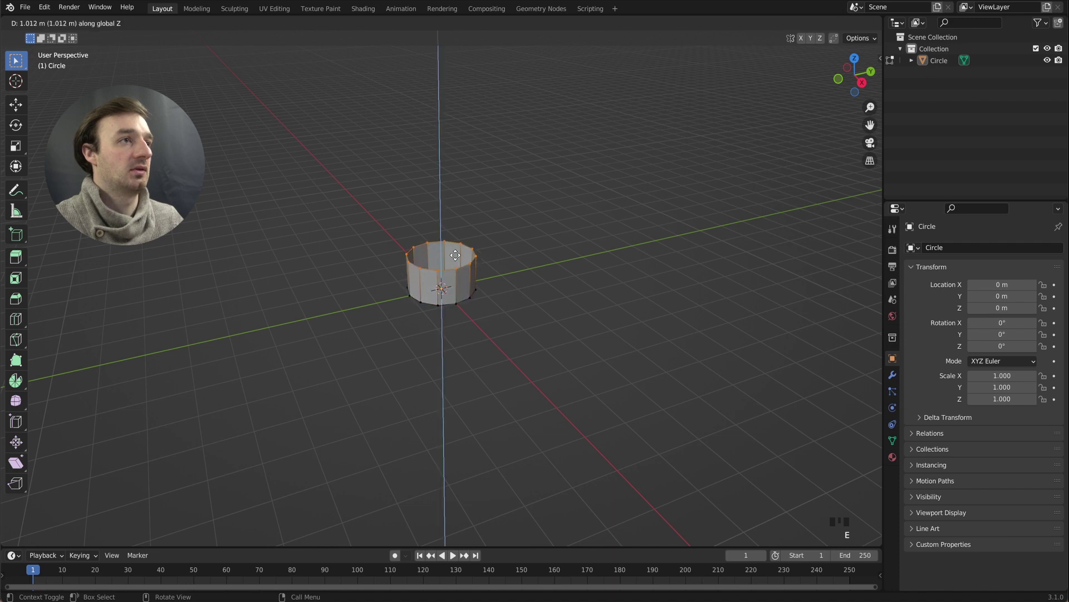
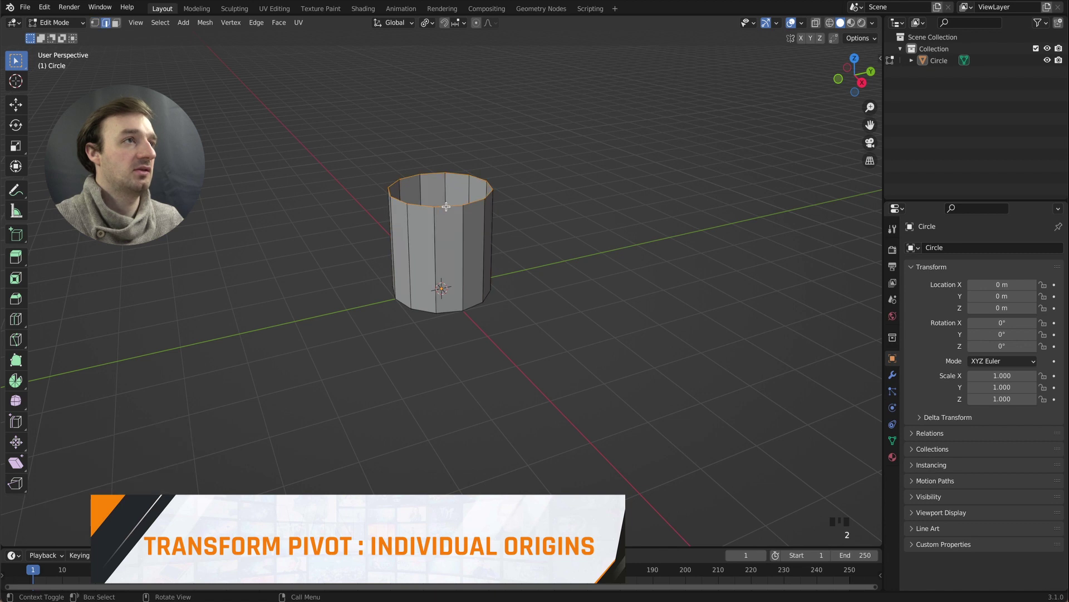
- Scale all tube faces about their individual origins so the wall splits into 12 separate planks
key(a)
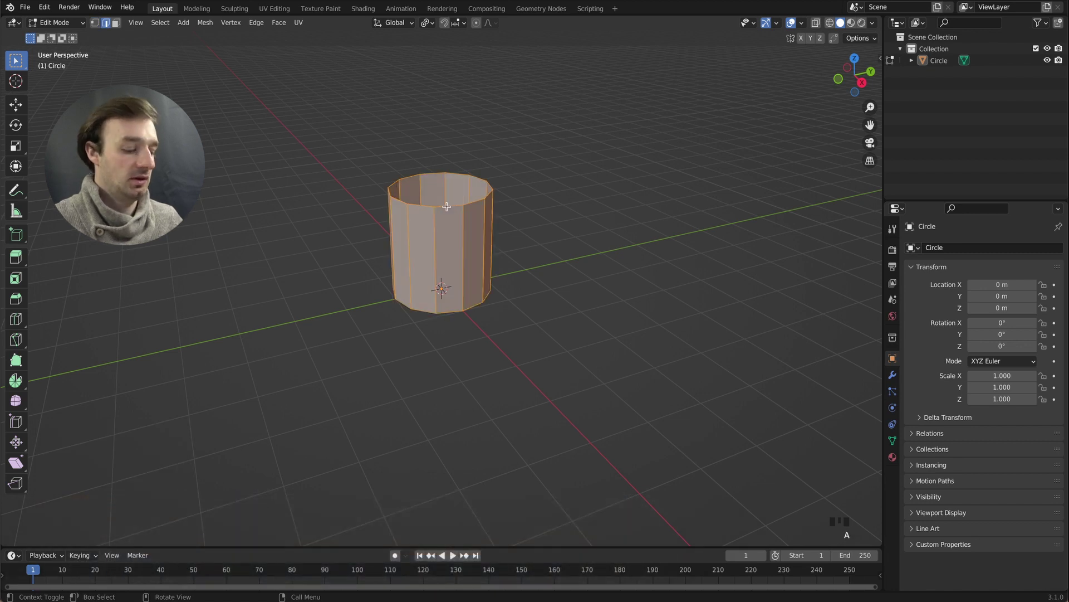
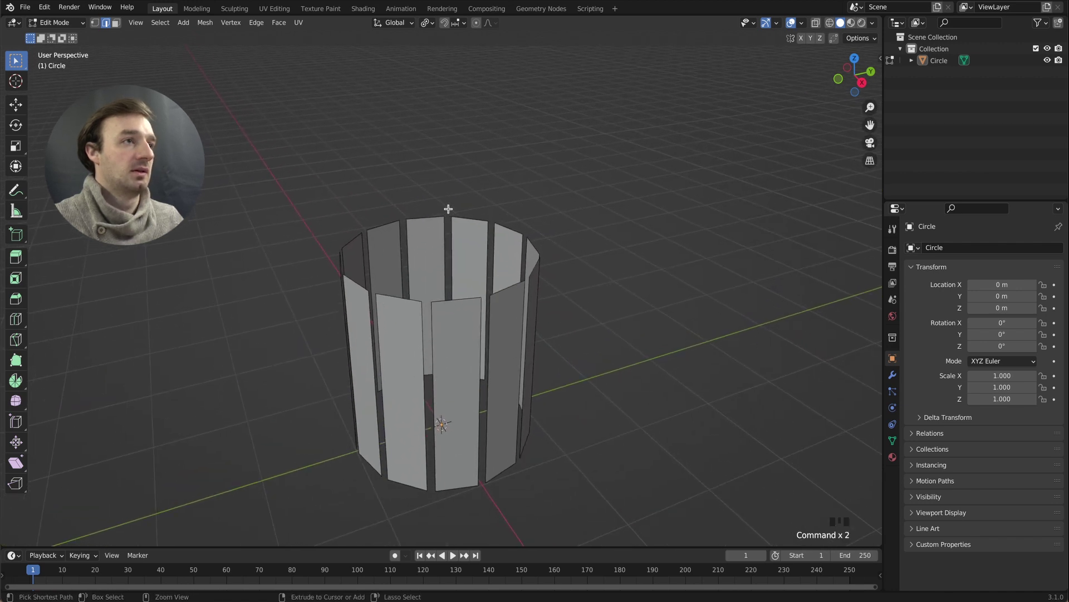
key(Tab)
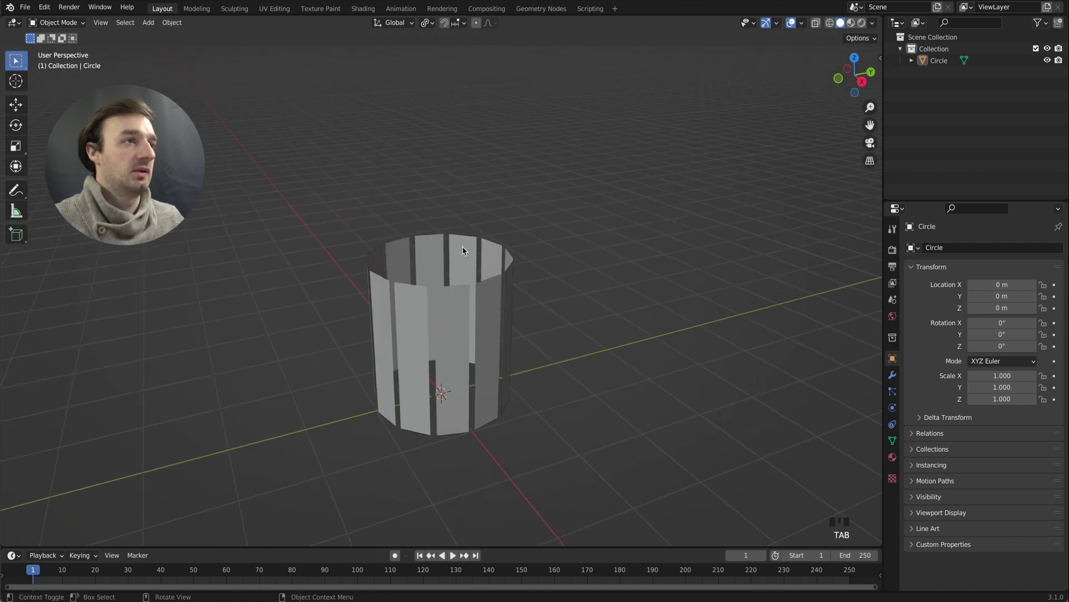
- Extrude the 12 wall panels about 0.24 m along their normals into solid planks
key(Tab)
key(a)
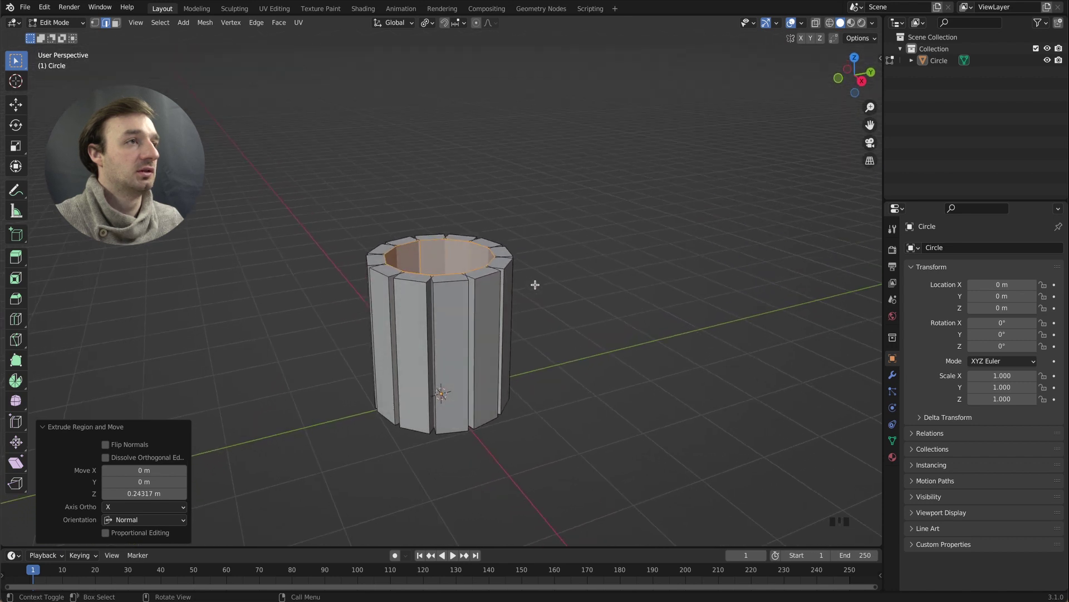
key(Tab)
click(453, 296)
key(Tab)
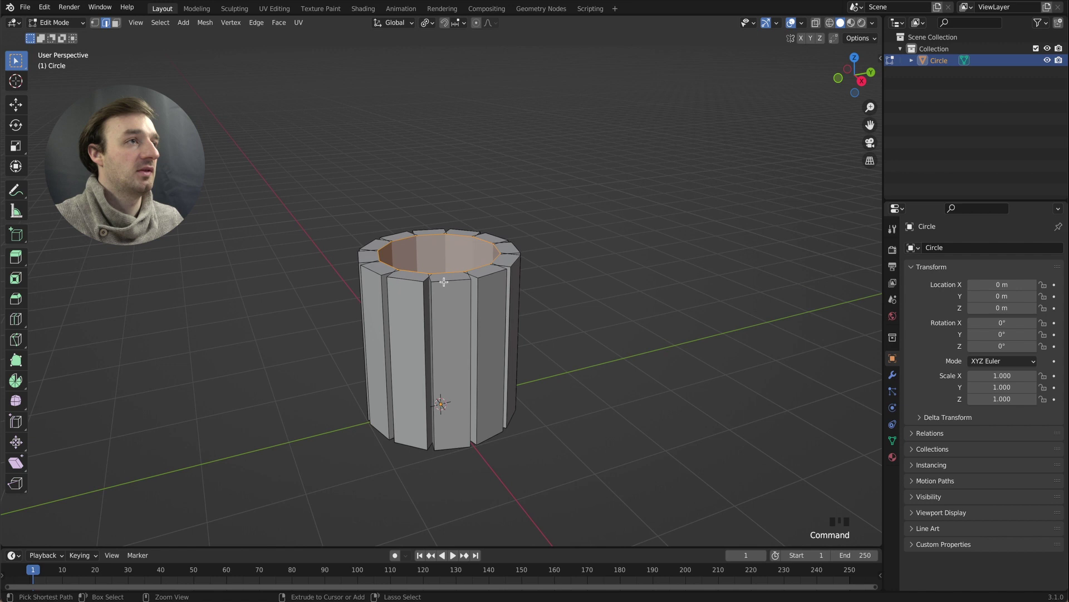
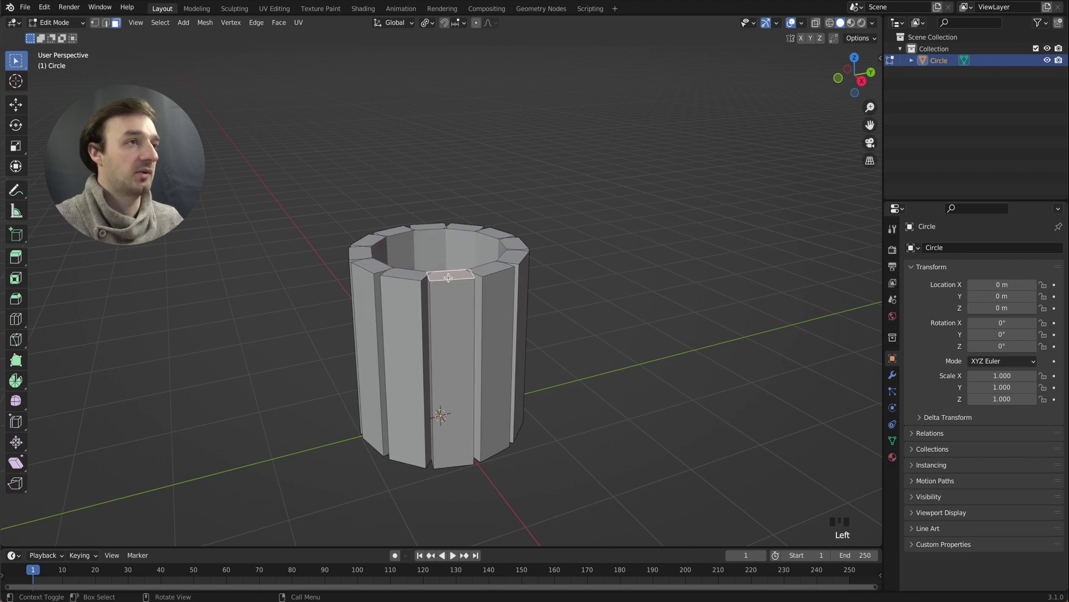
- Raise one plank's top face along Z and bevel its top edge about 0.05 m
key(g)
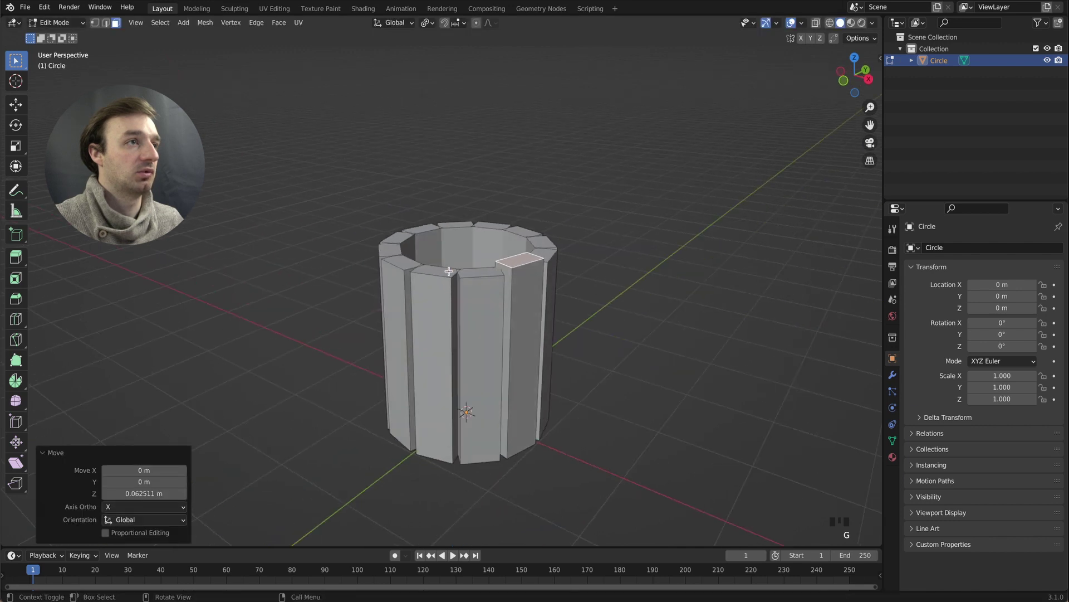
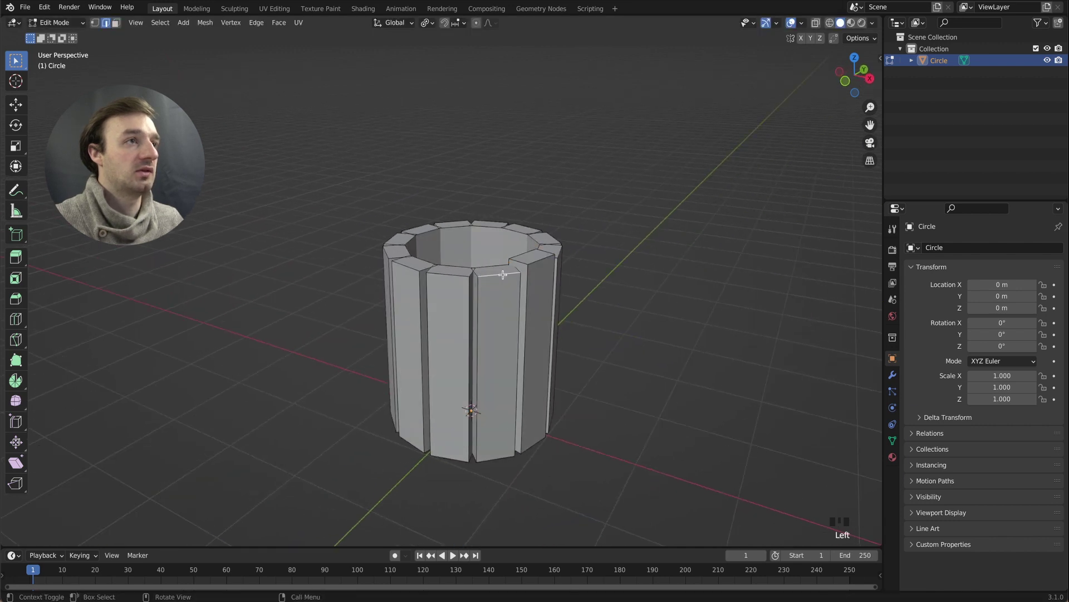
key(b)
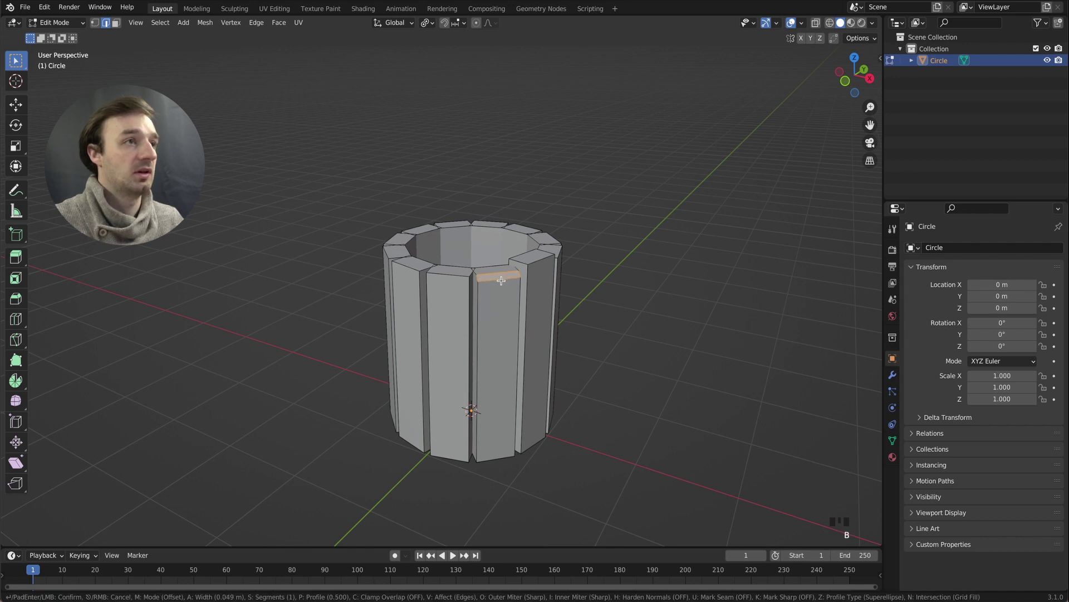
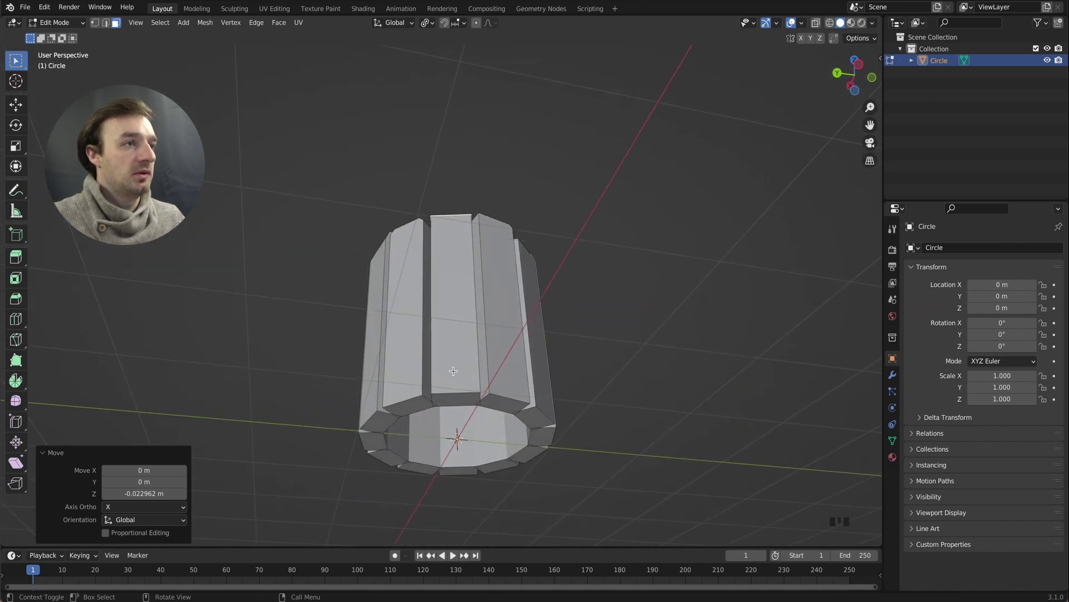
- Box-select the bottom vertex ring in X-ray and scale it to about 0.75 to taper the base
key(Tab)
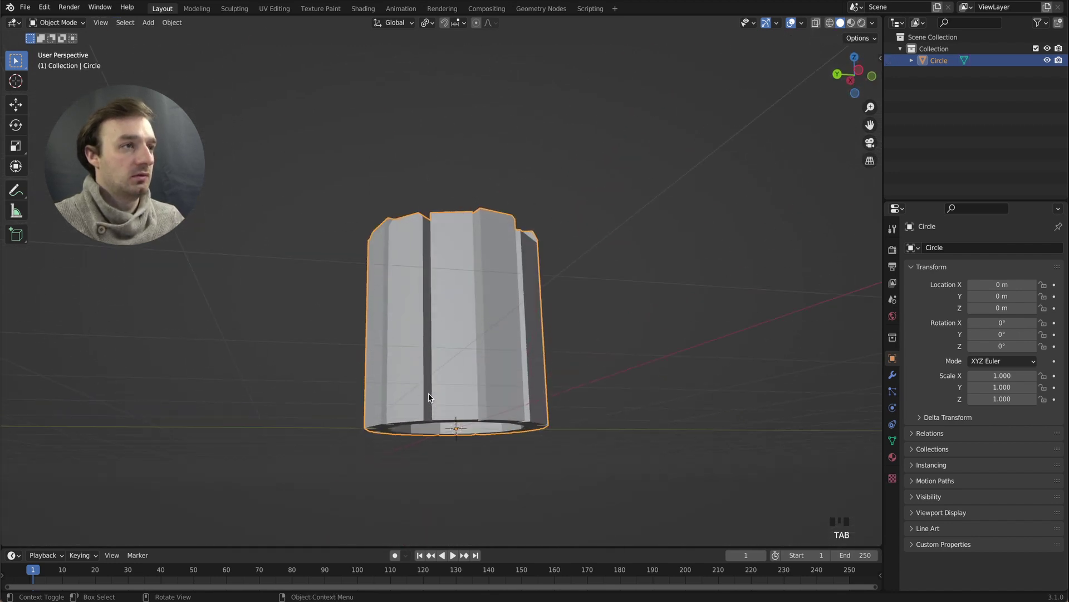
key(z)
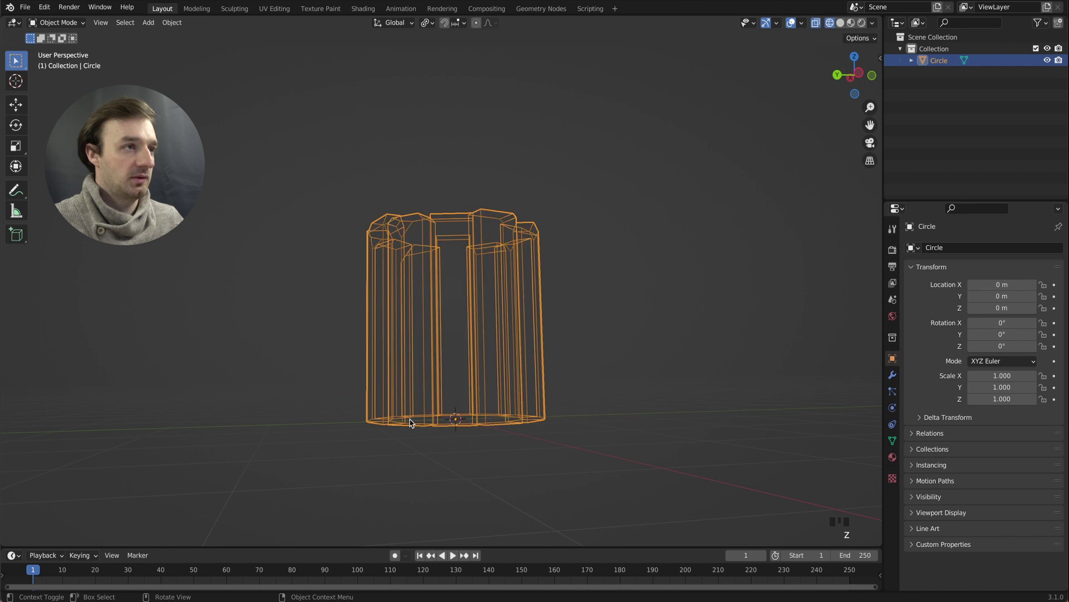
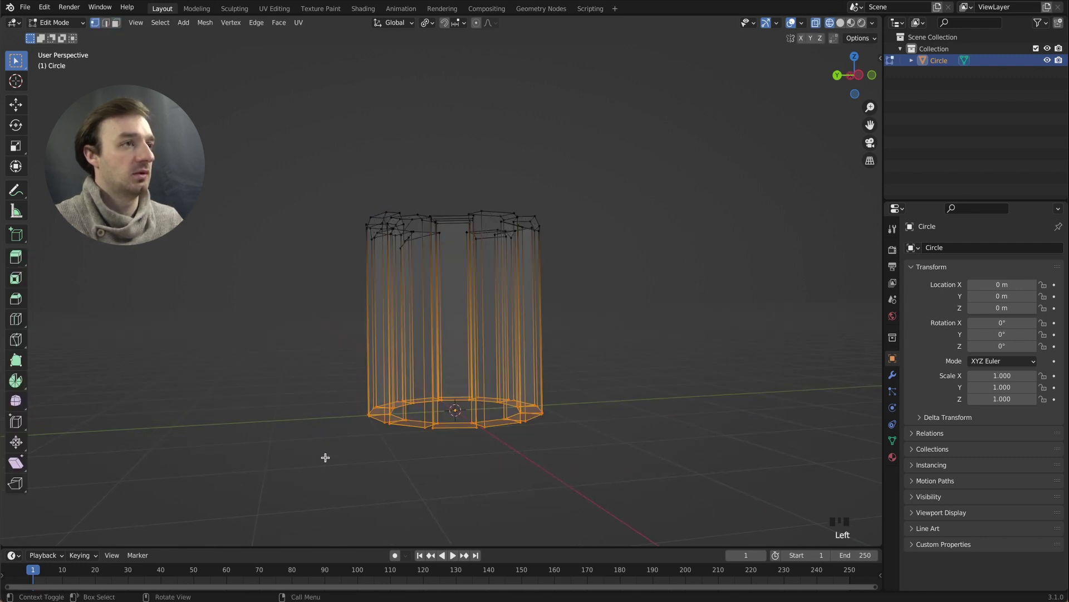
key(s)
key(z)
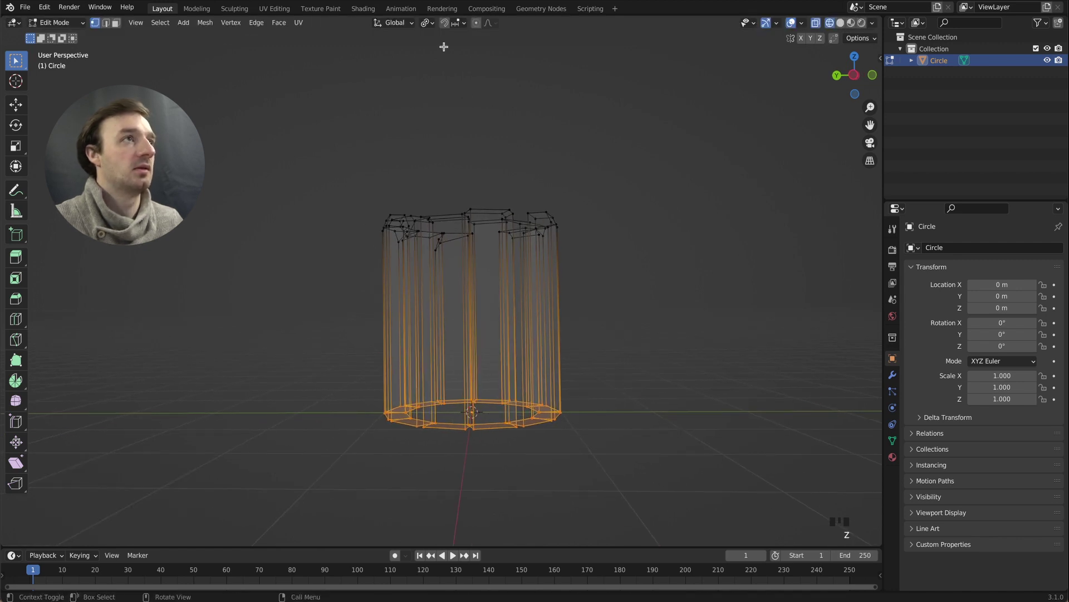
drag(434, 27, 461, 69)
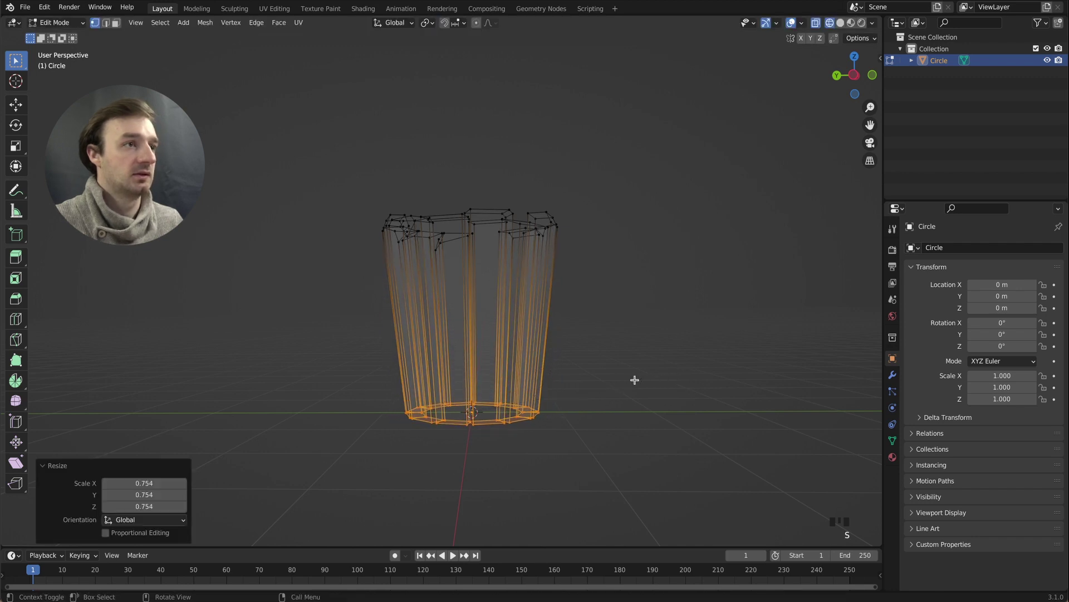
key(Tab)
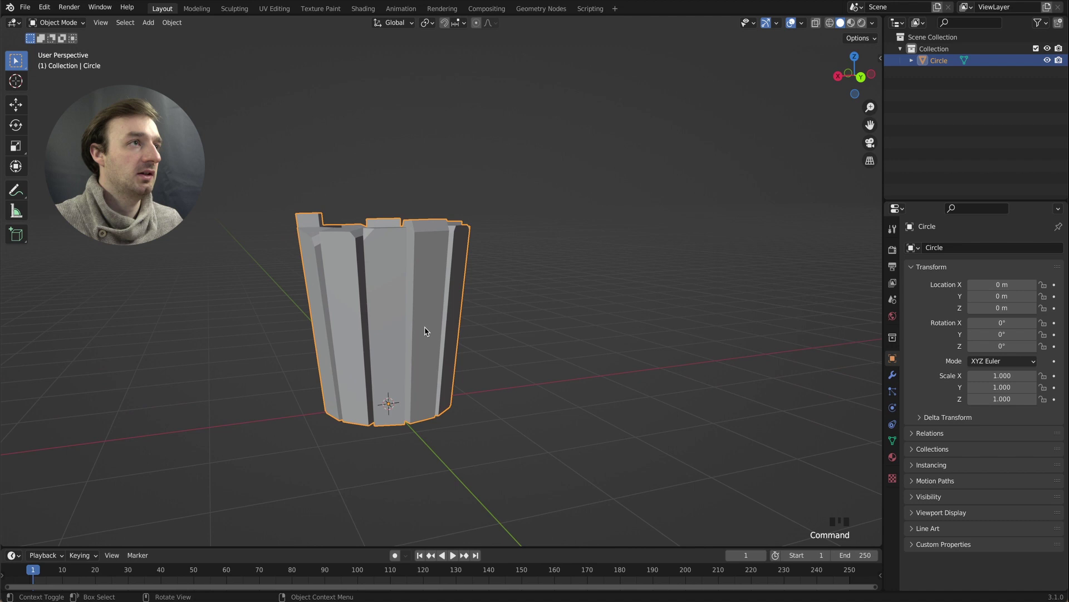
- Drop plank corner vertices along Z and nudge one about 0.02 m to slant and roughen the tops
key(Tab)
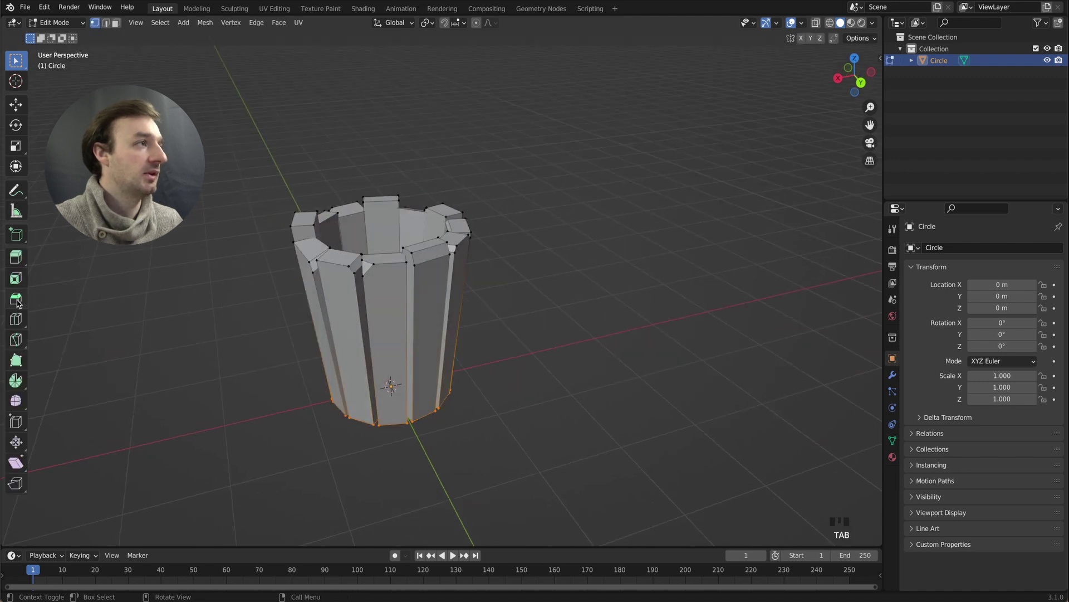
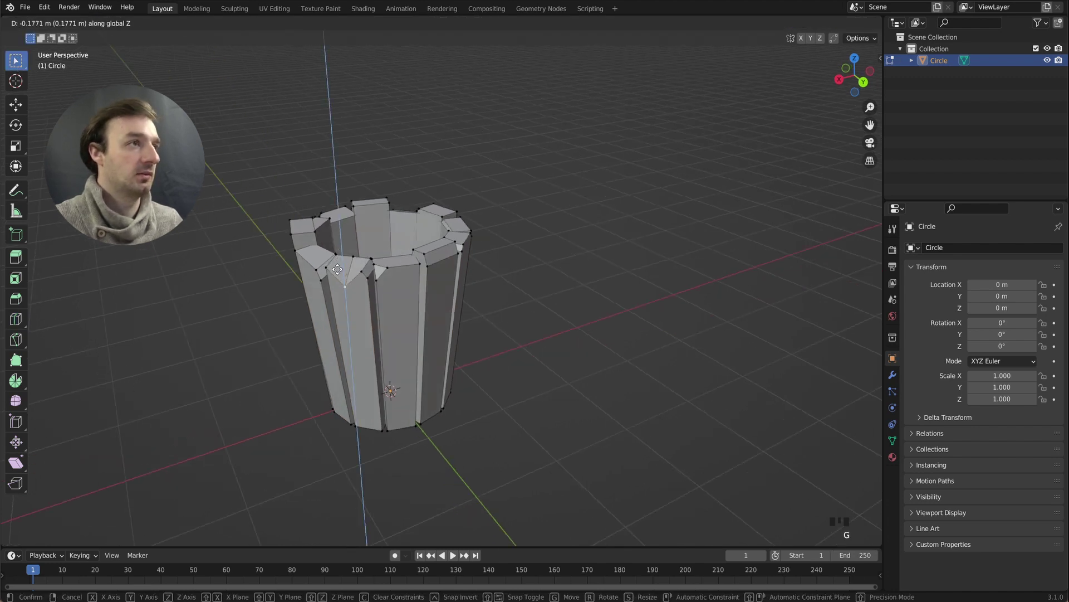
key(Tab)
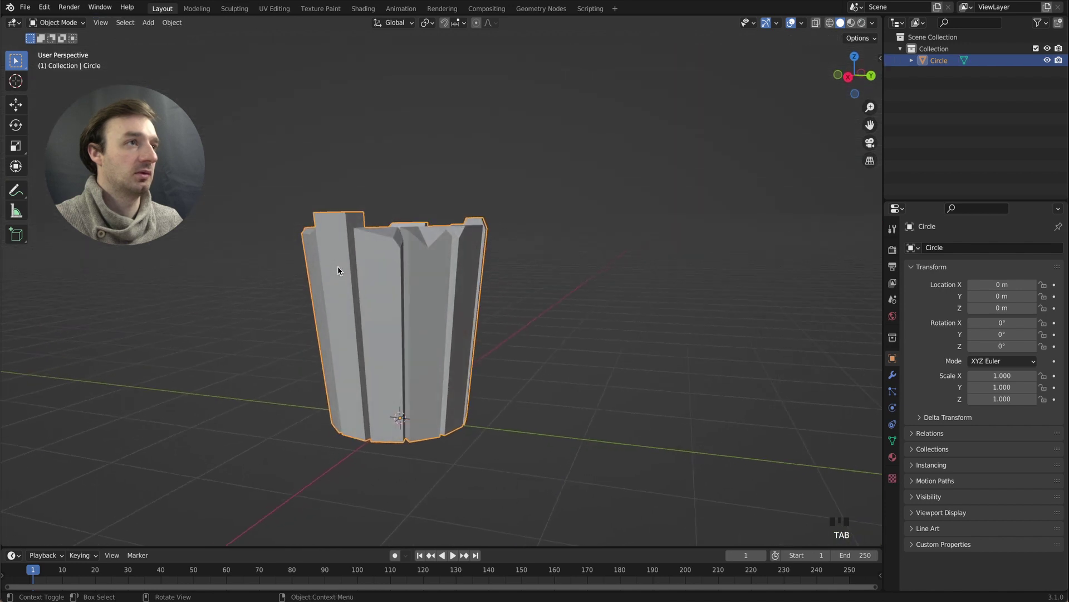
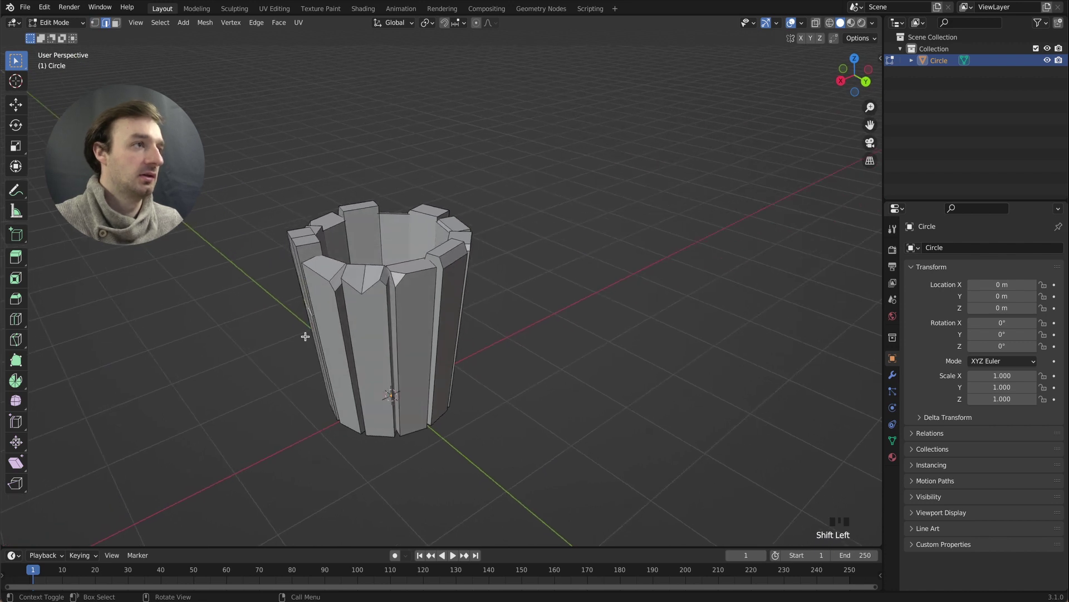
key(g)
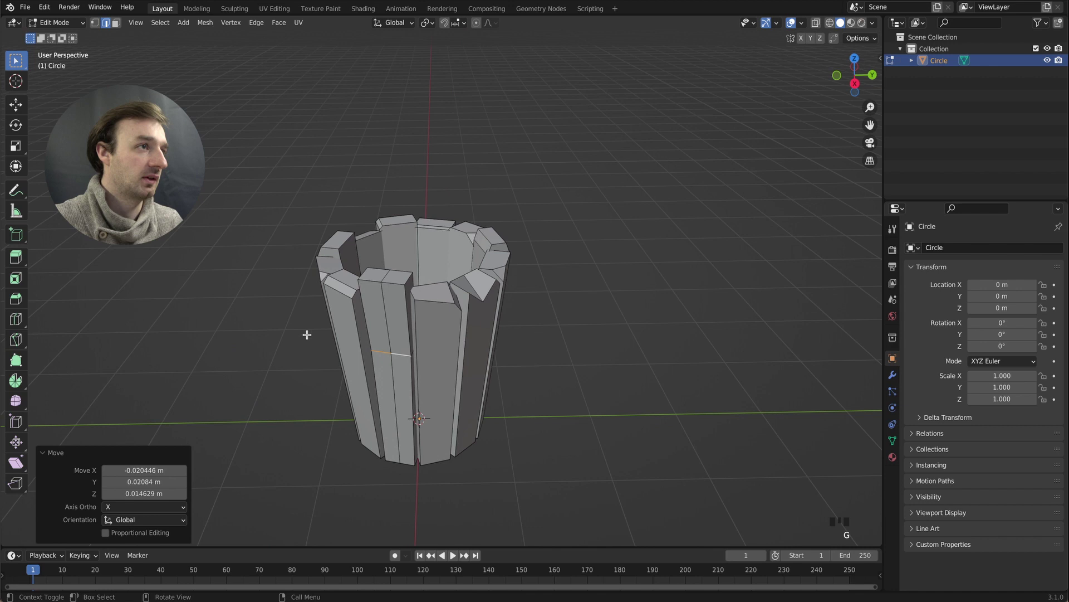
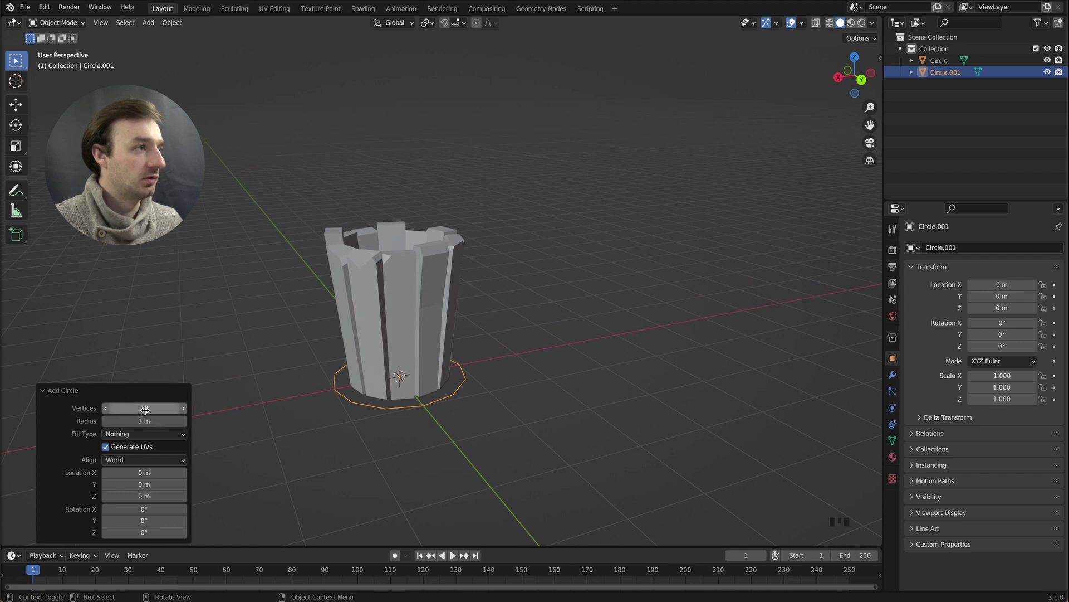
- Fill the base circle with a face and give the disc some thickness
key(Tab)
key(Tab)
key(1)
key(f)
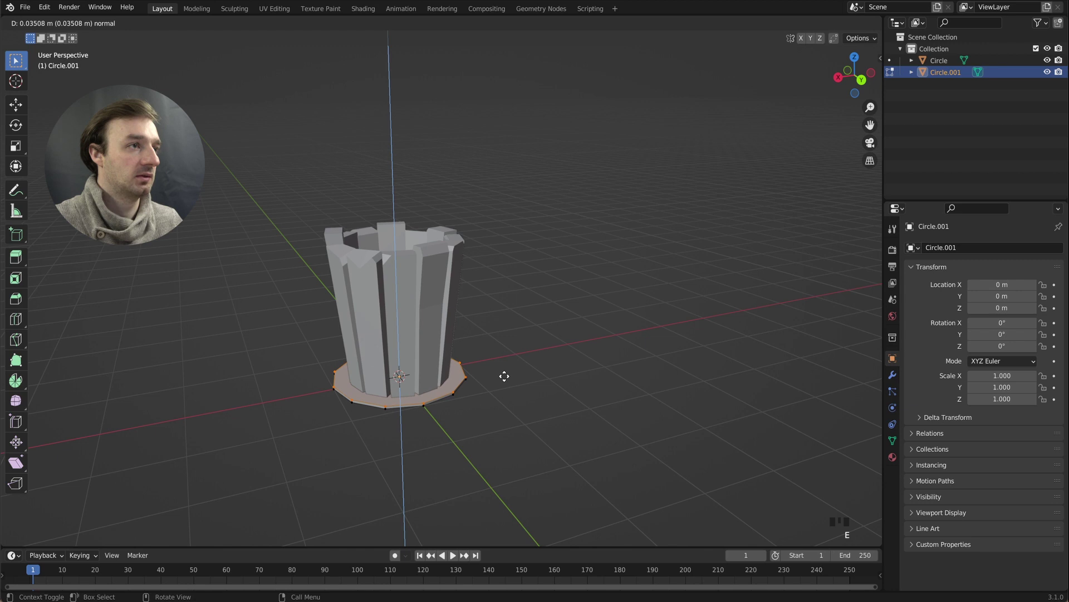
key(Tab)
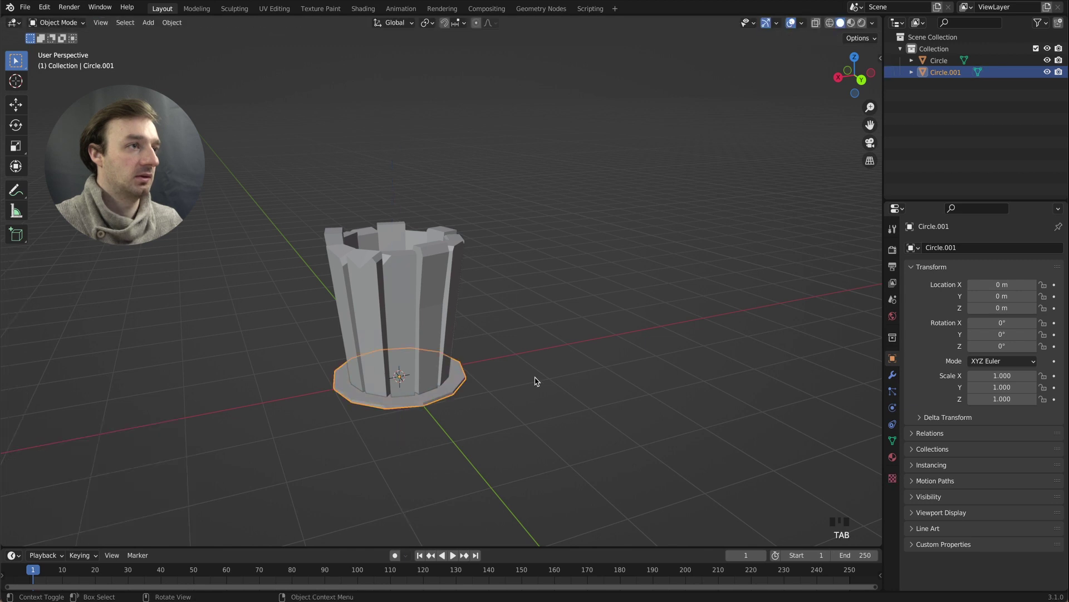
- Scale the base disc to about 0.76 and nudge it up flush with the plank bottoms
key(s)
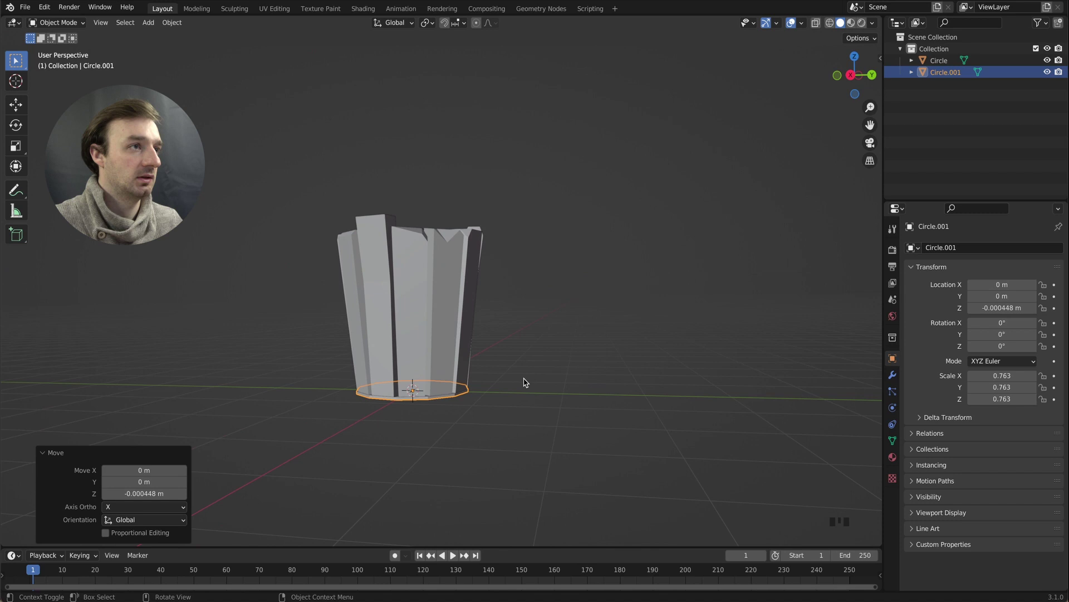
key(Tab)
key(g)
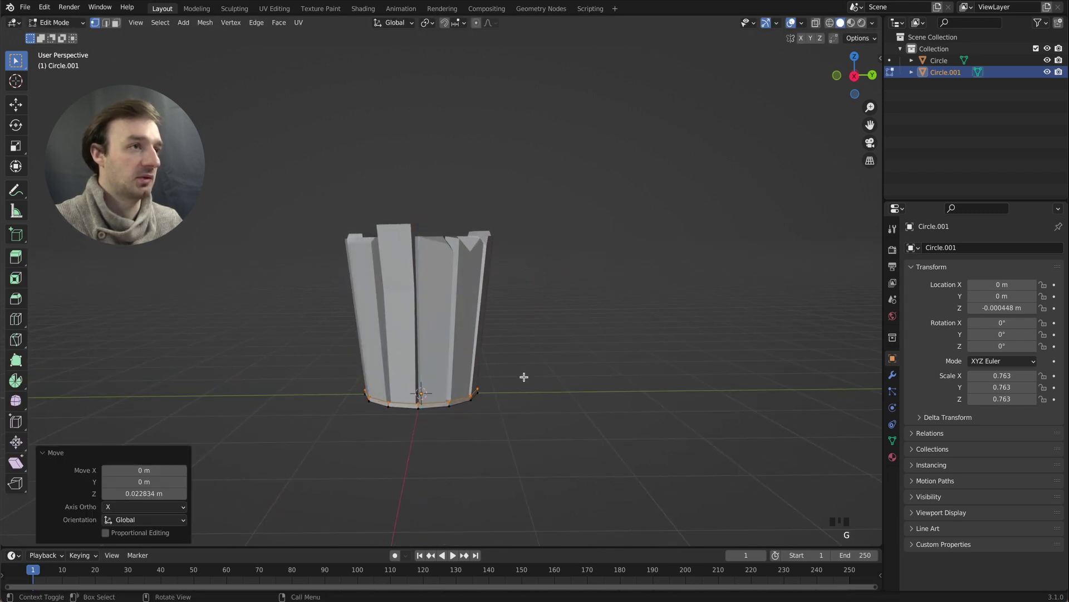
key(Tab)
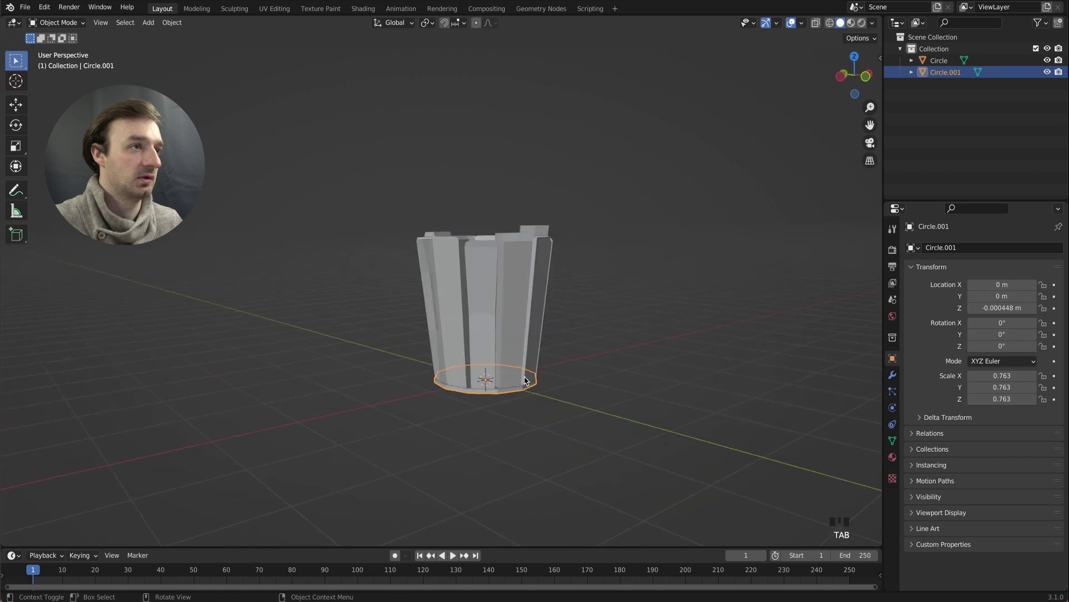
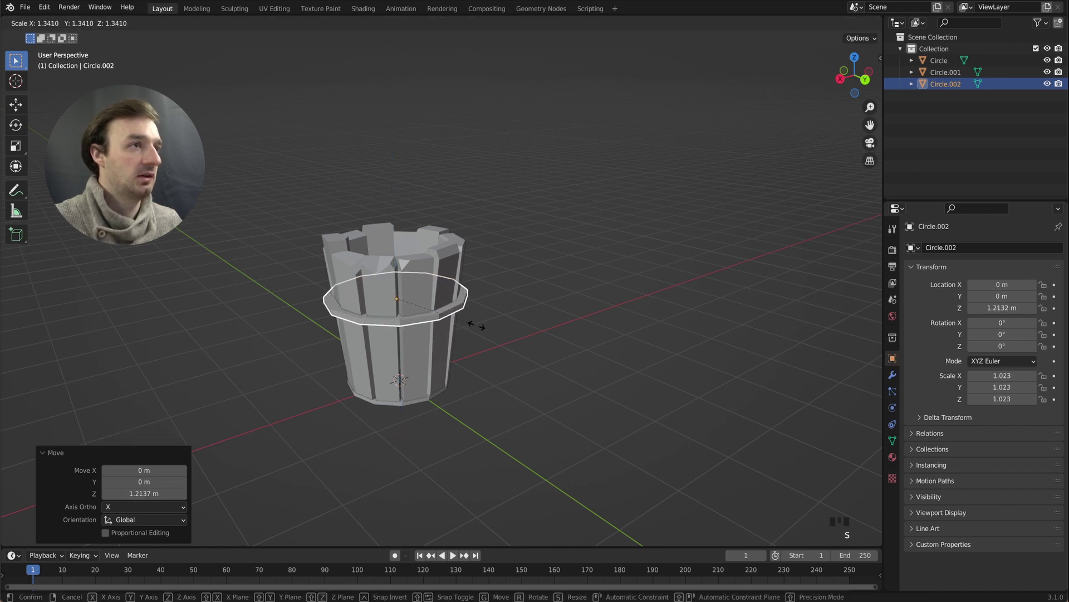
- Stretch the duplicated ring taller along Z into a hoop band and lower it to about 0.97 m
key(s)
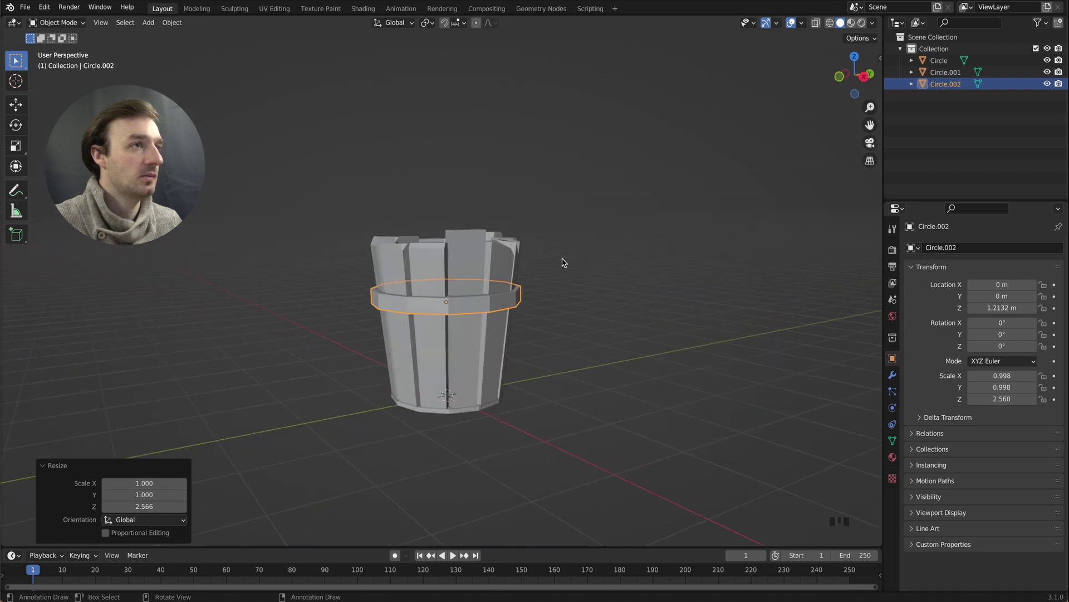
key(g)
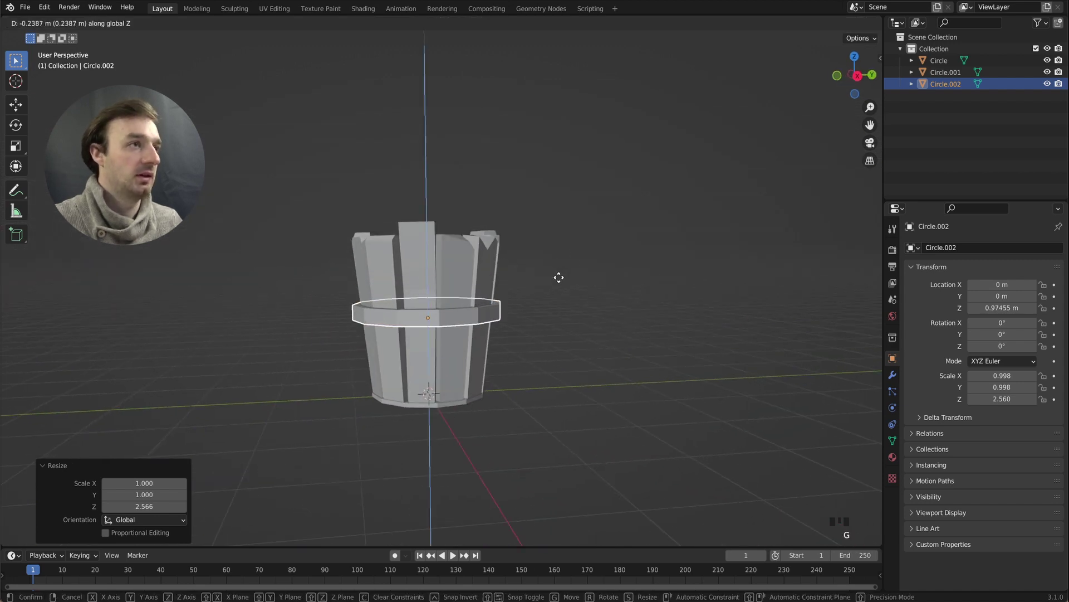
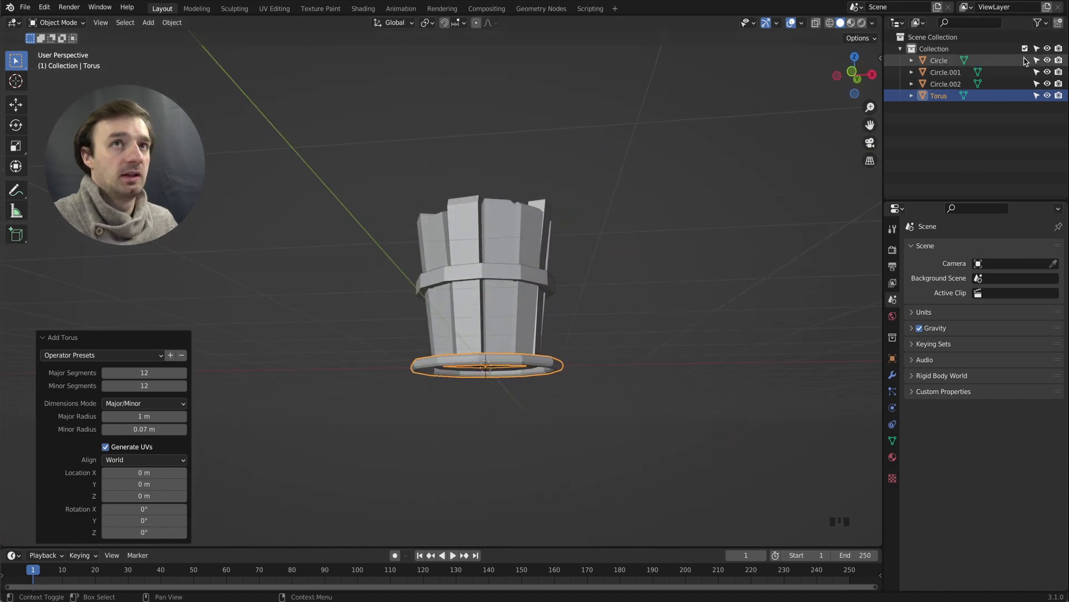
- Make Circle, Circle.001 and Circle.002 unselectable in the Outliner
drag(1046, 27, 1041, 27)
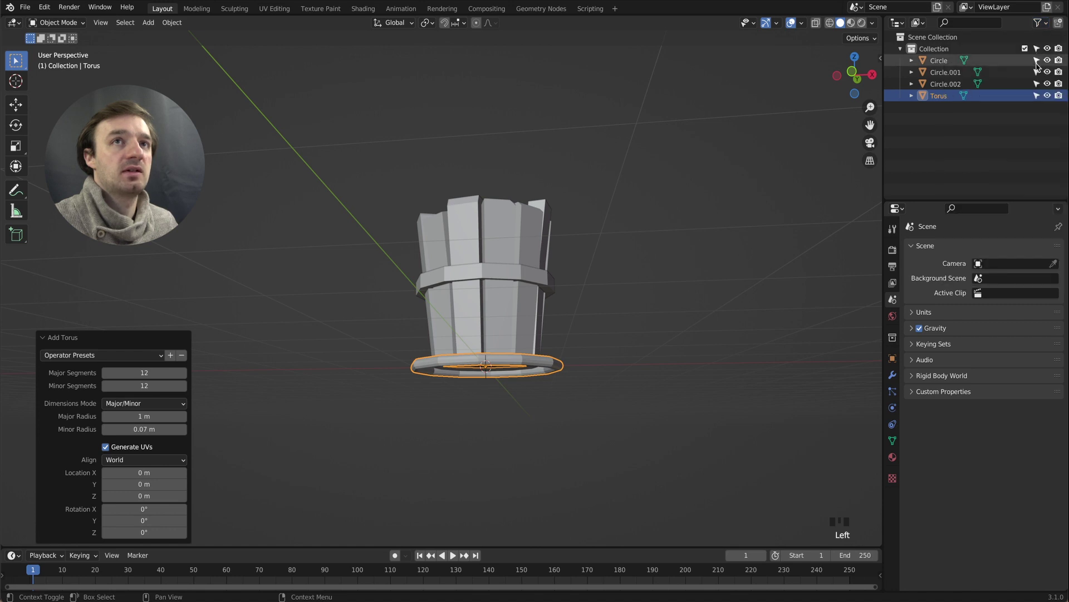
click(1041, 67)
click(1041, 75)
click(1041, 92)
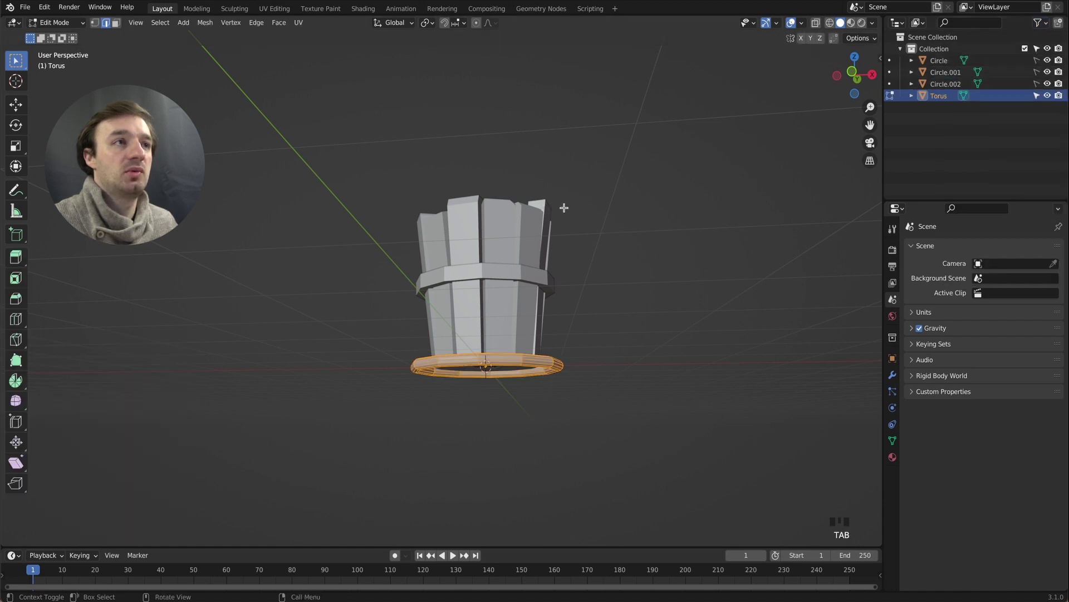
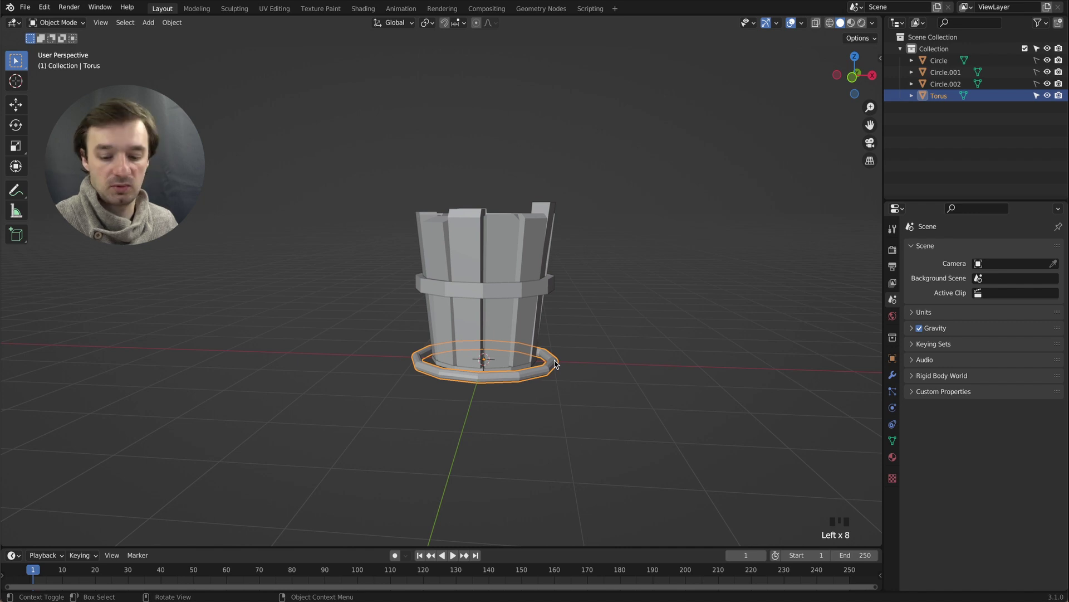
- View the torus from the top in wireframe and select it to begin editing
key(KP_7)
key(z)
click(446, 354)
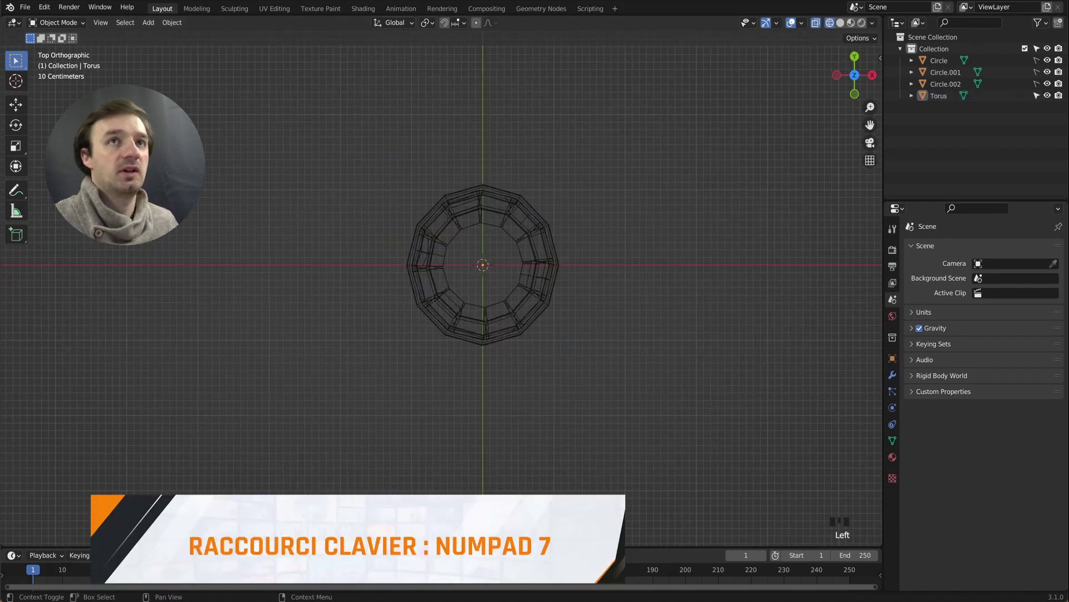
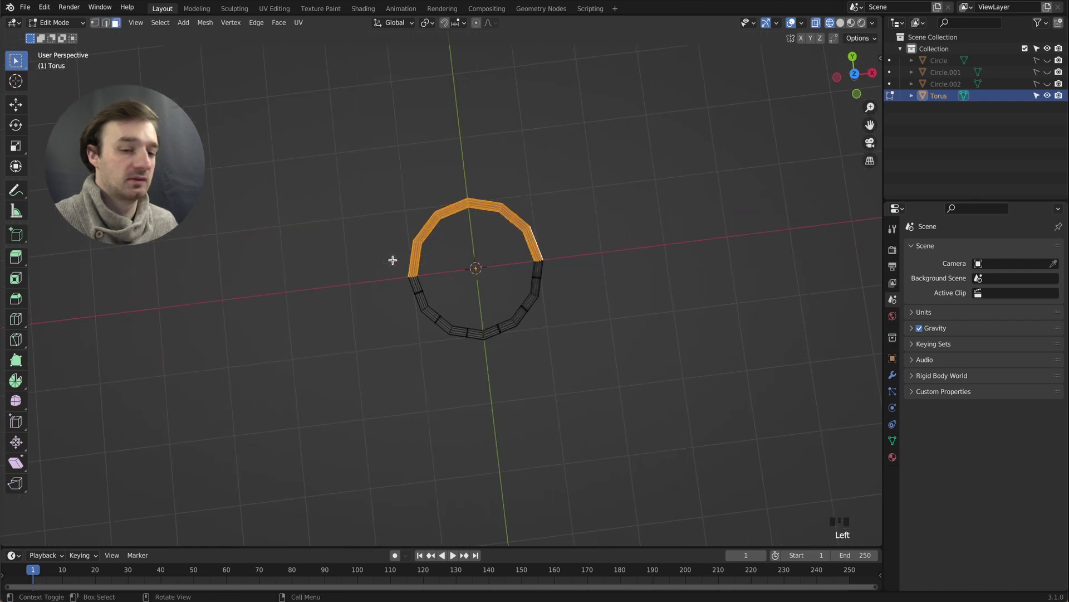
- Delete half the torus faces from top view and mirror the remaining quarter across X into a U, then unhide the bucket
key(KP_7)
key(x)
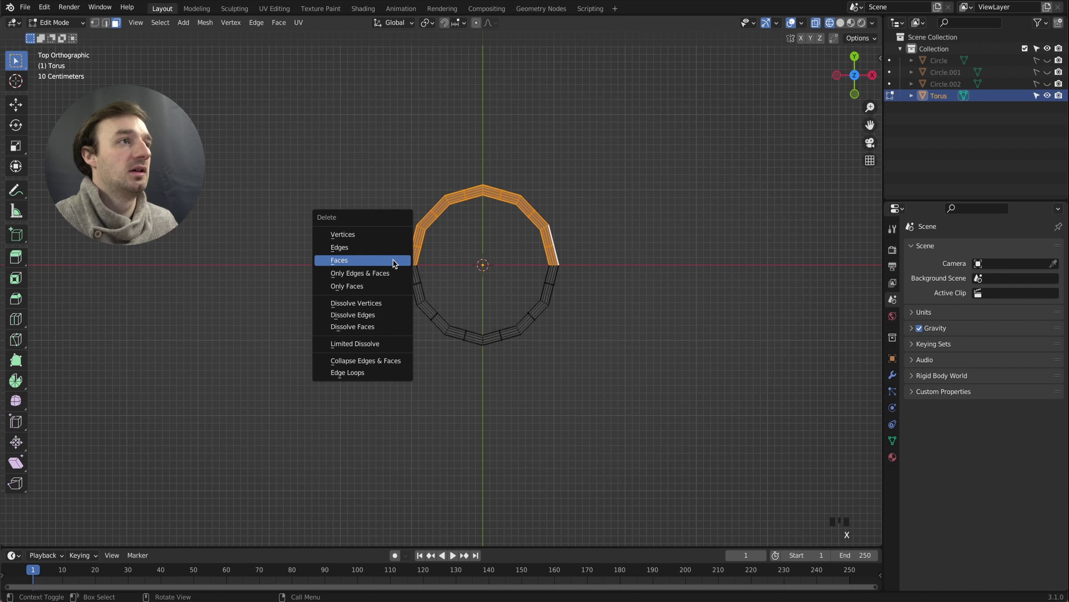
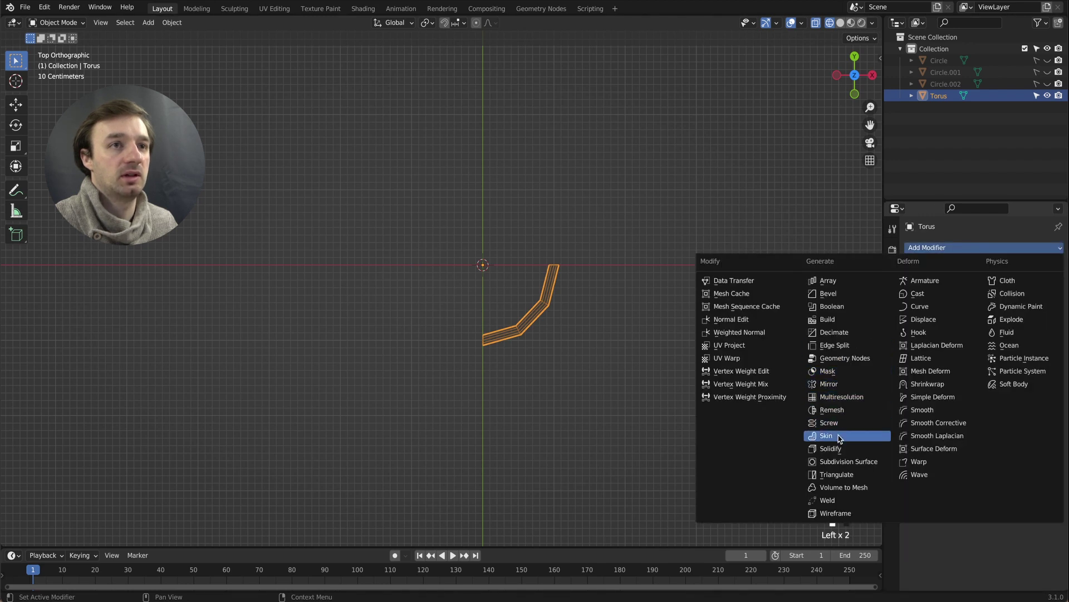
click(846, 388)
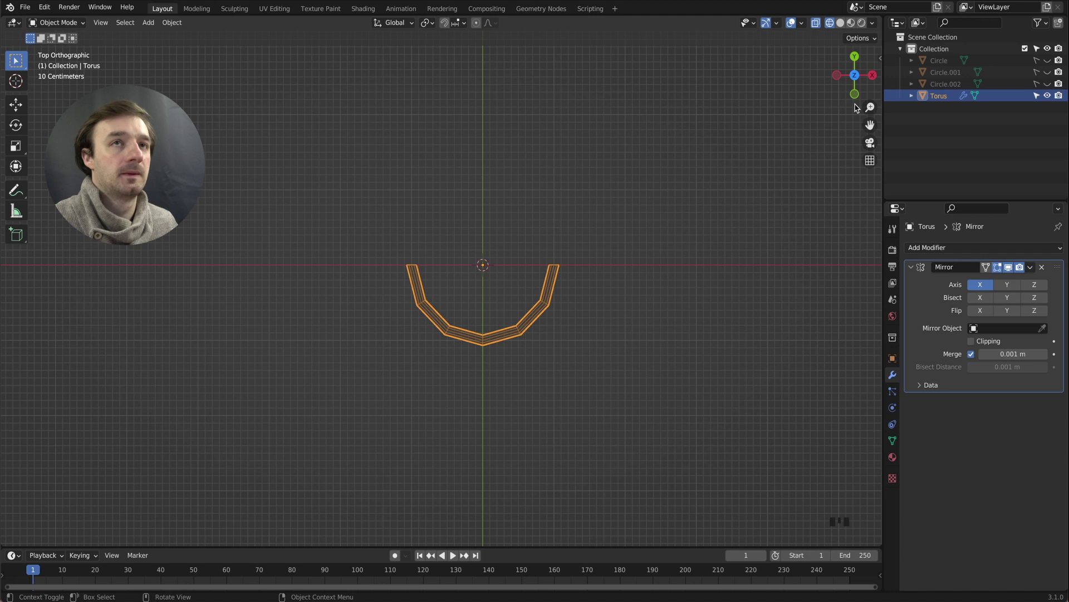
key(Left)
click(1059, 77)
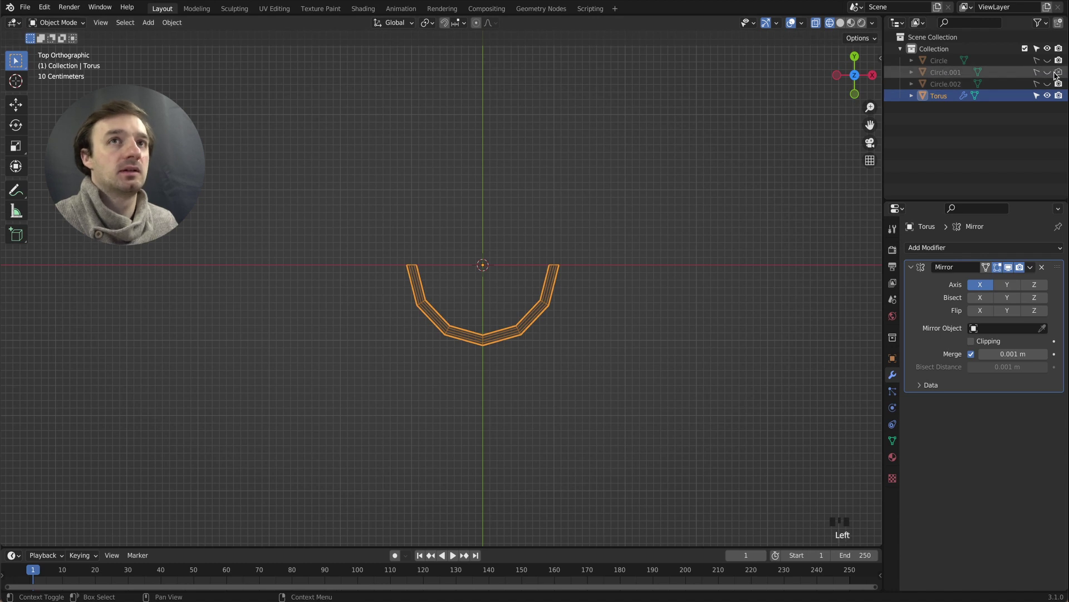
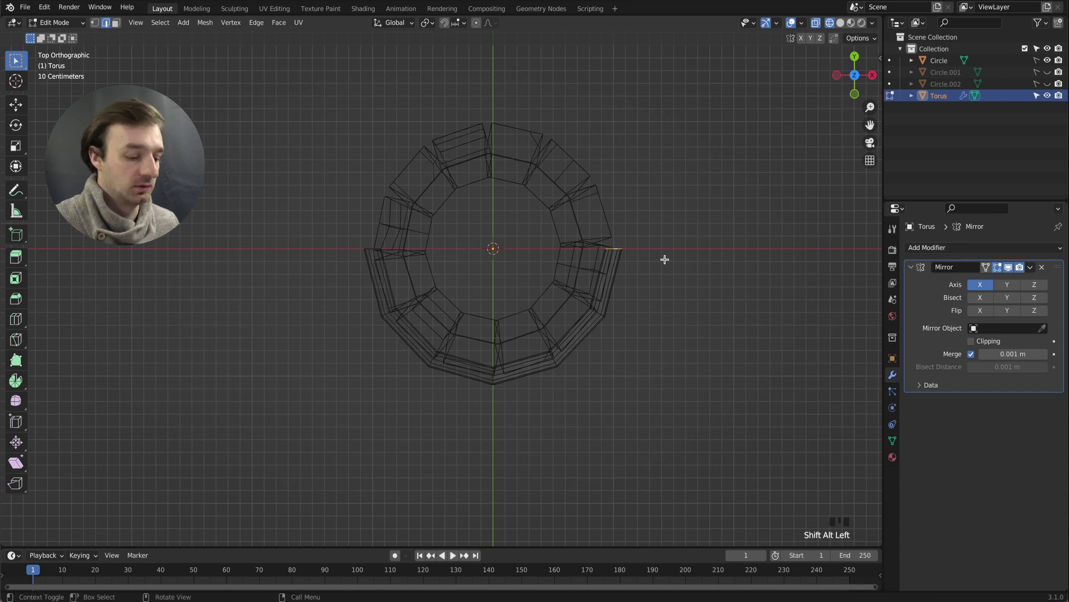
- Rotate the handle's end tip about Z and shear the end sideways
key(r)
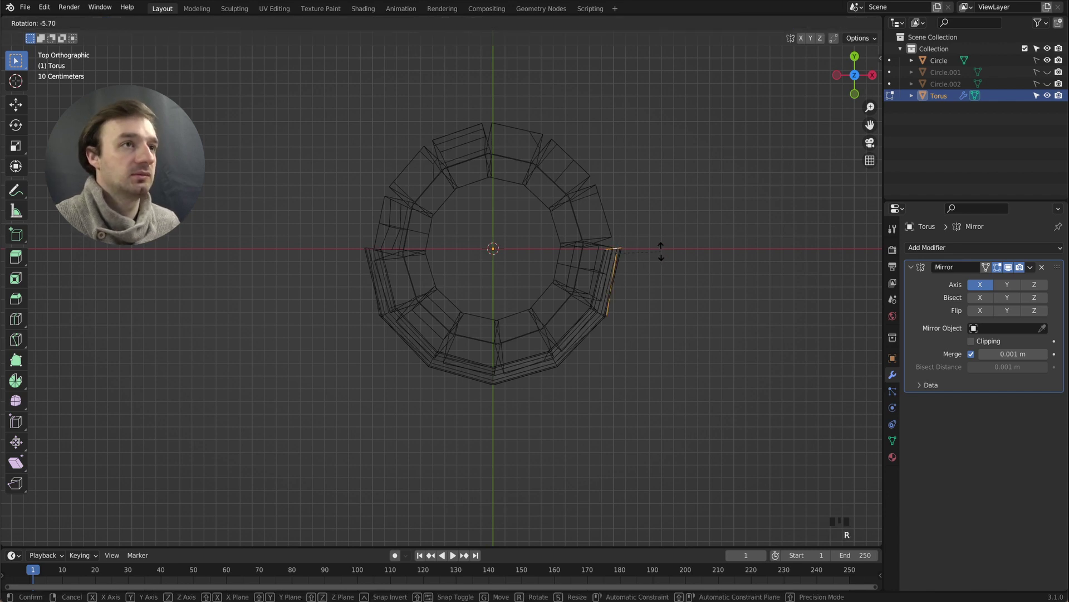
key(z)
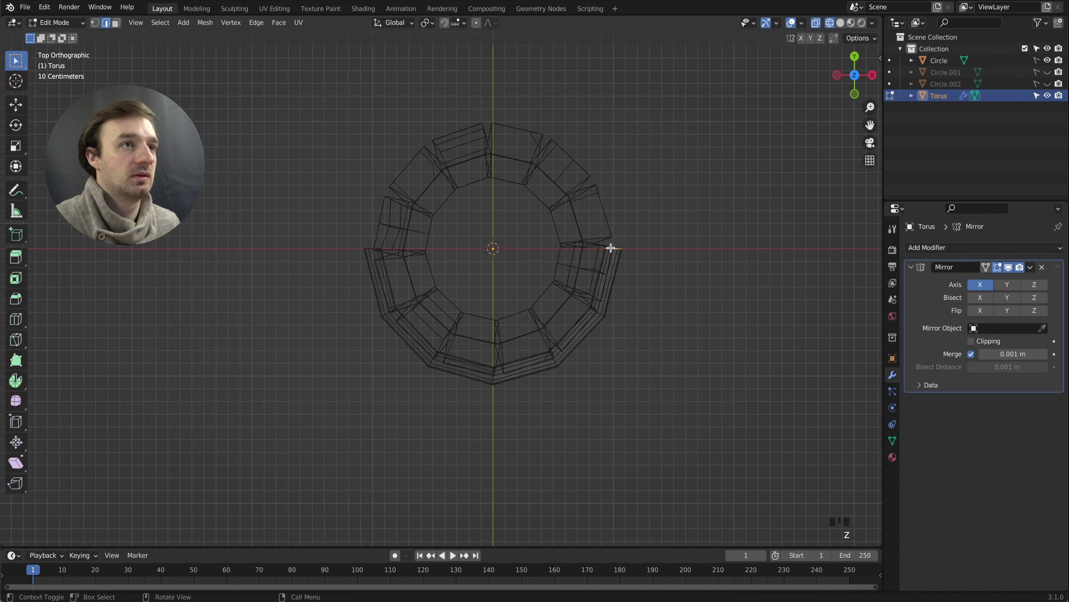
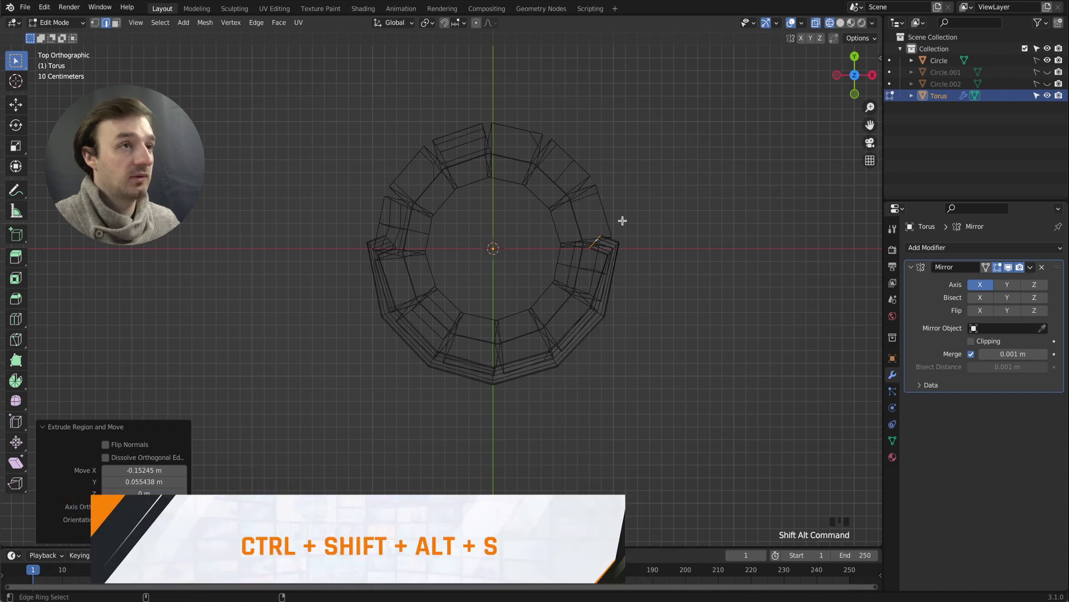
key(shift+alt+s)
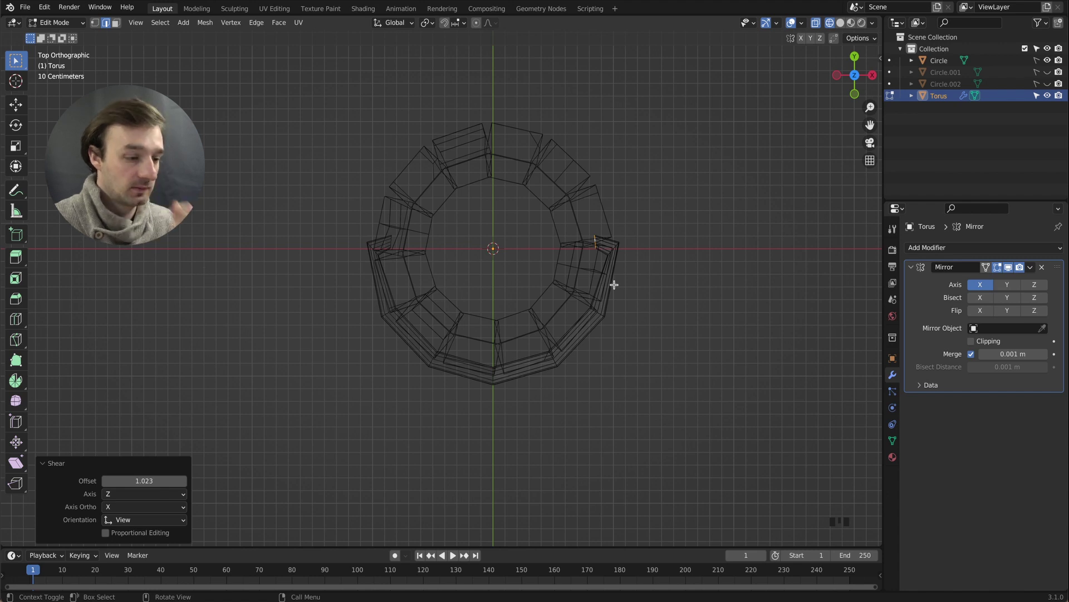
key(z)
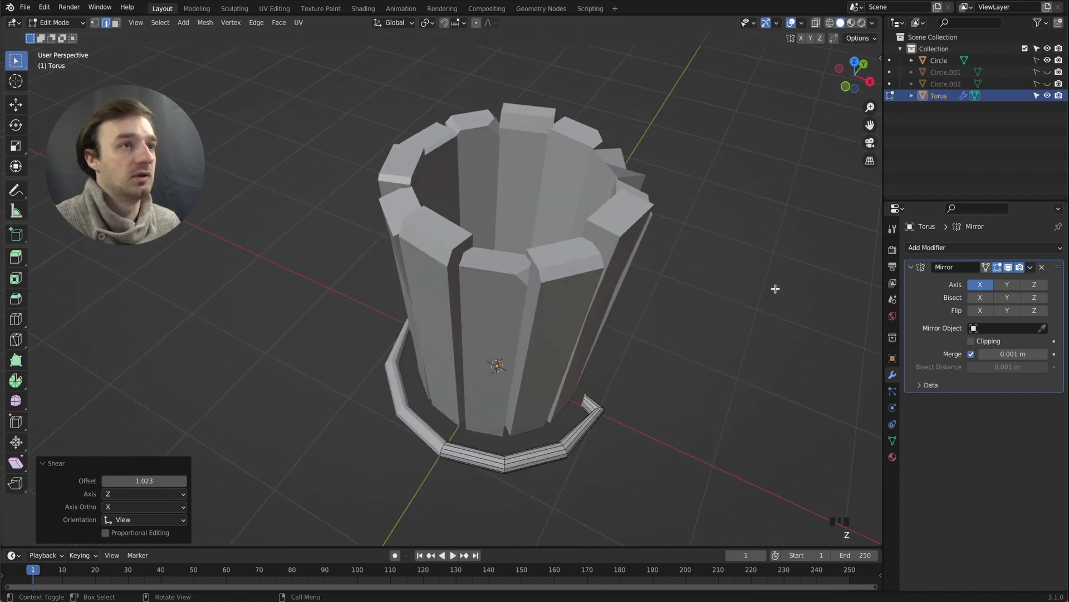
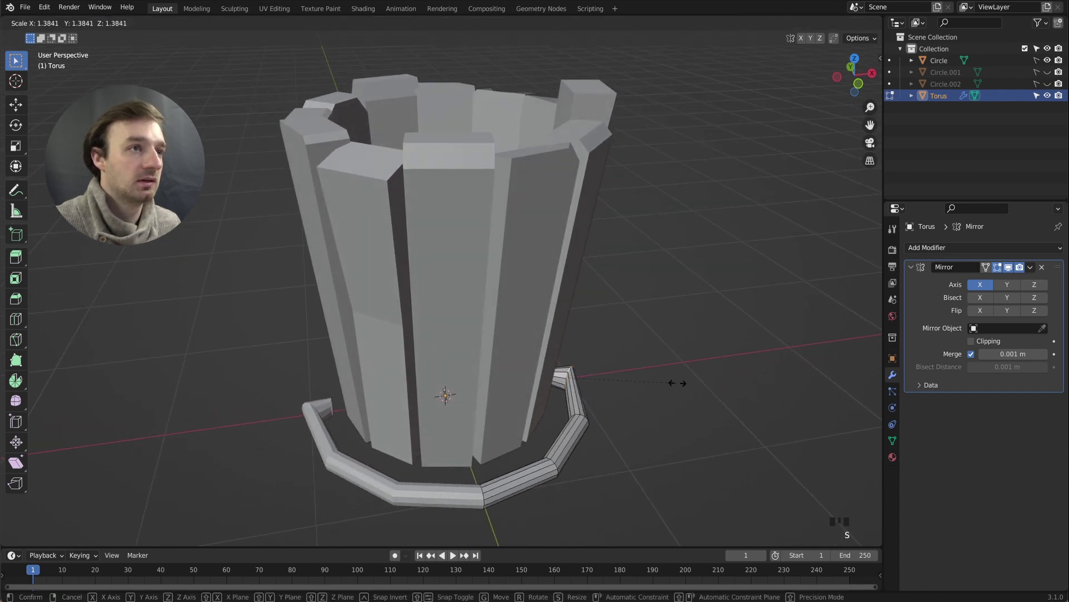
- Scale the U up around the bucket and shear the ends the other way by about -0.47, leaving Edit Mode
key(z)
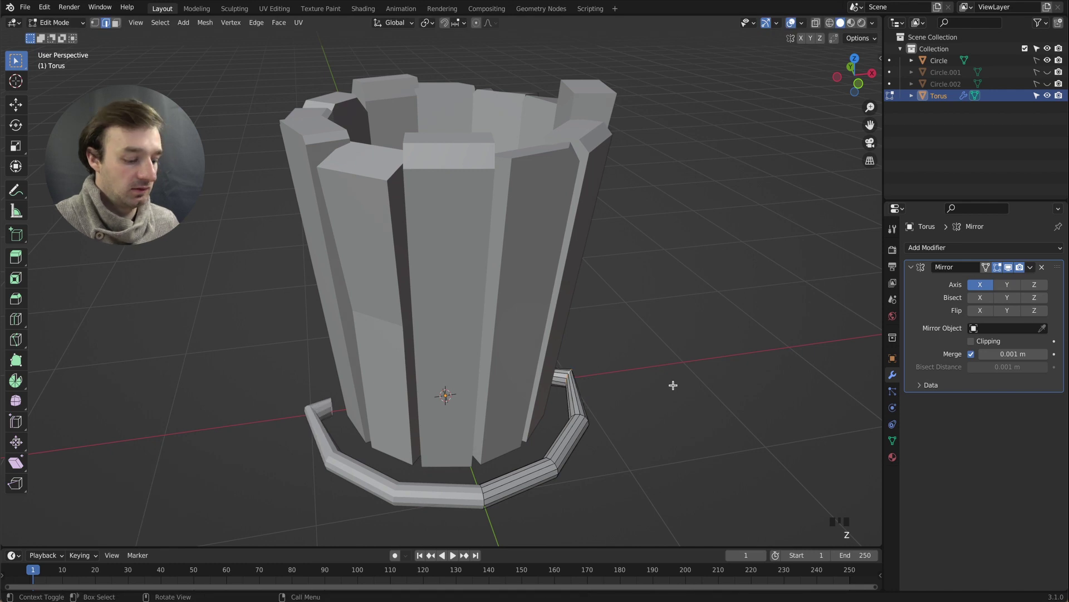
key(shift+alt+s)
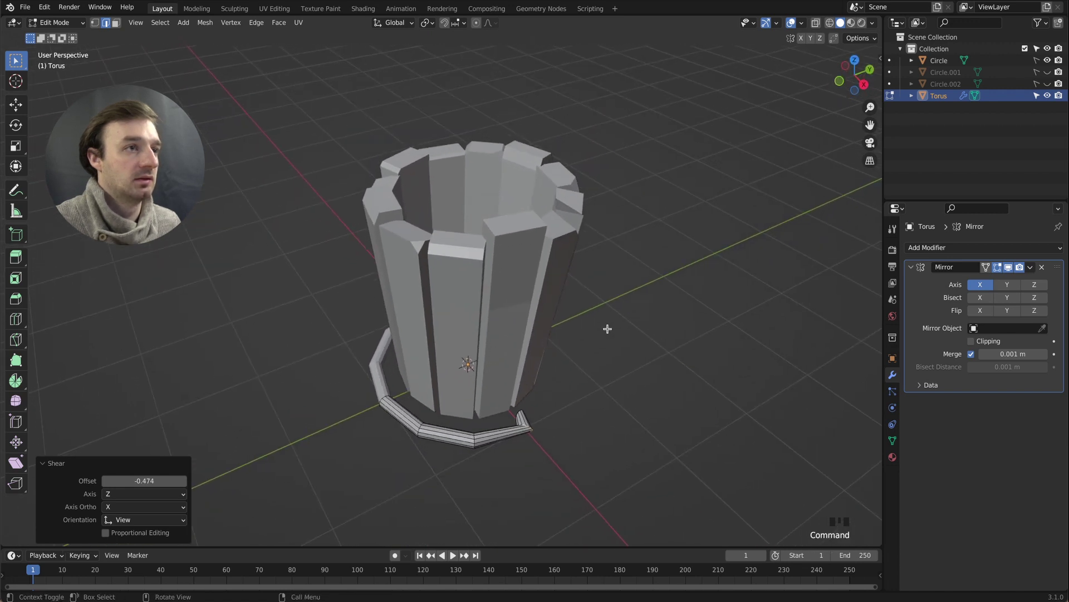
key(Tab)
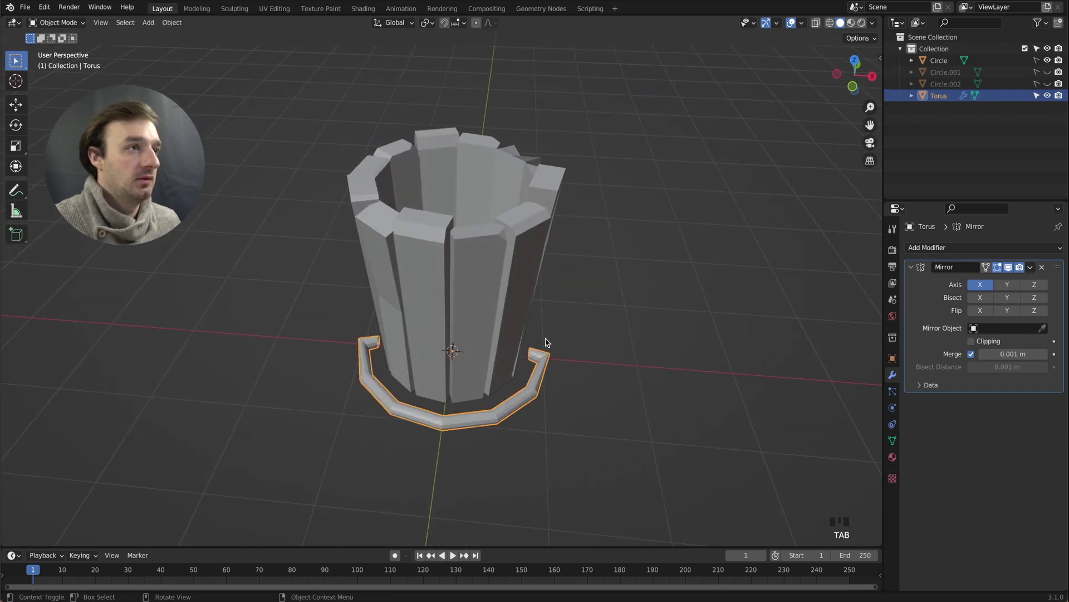
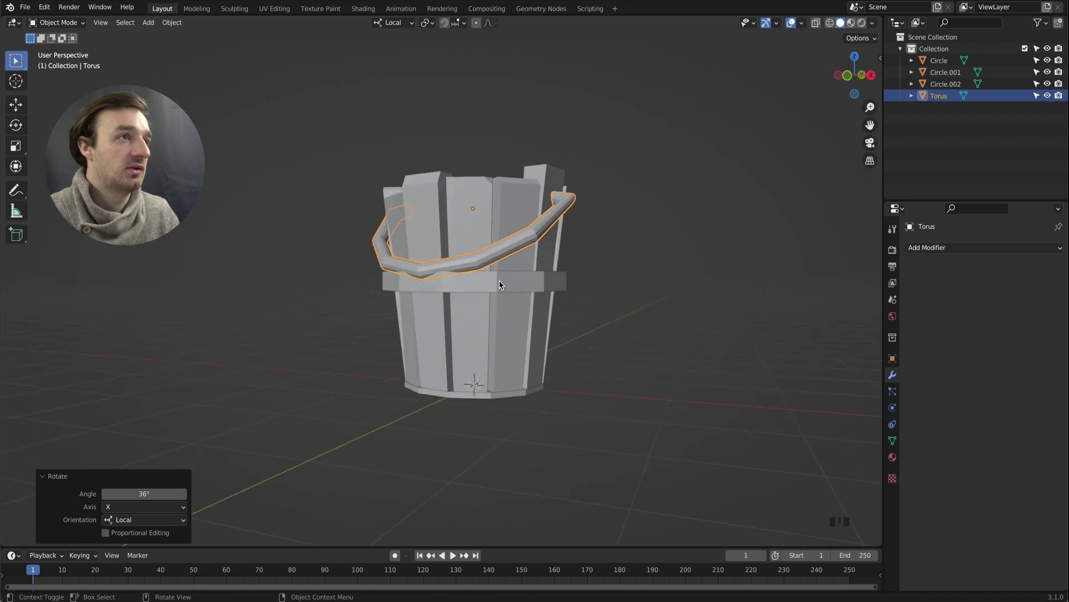
- Rotate the upright handle a further few degrees about its local X axis for a slight tilt
key(r)
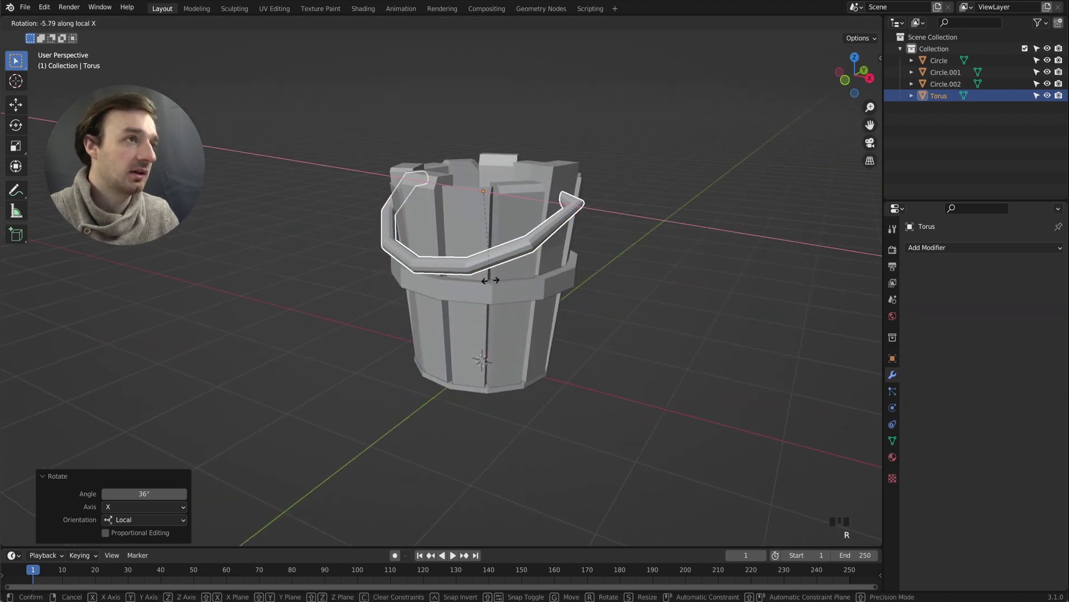